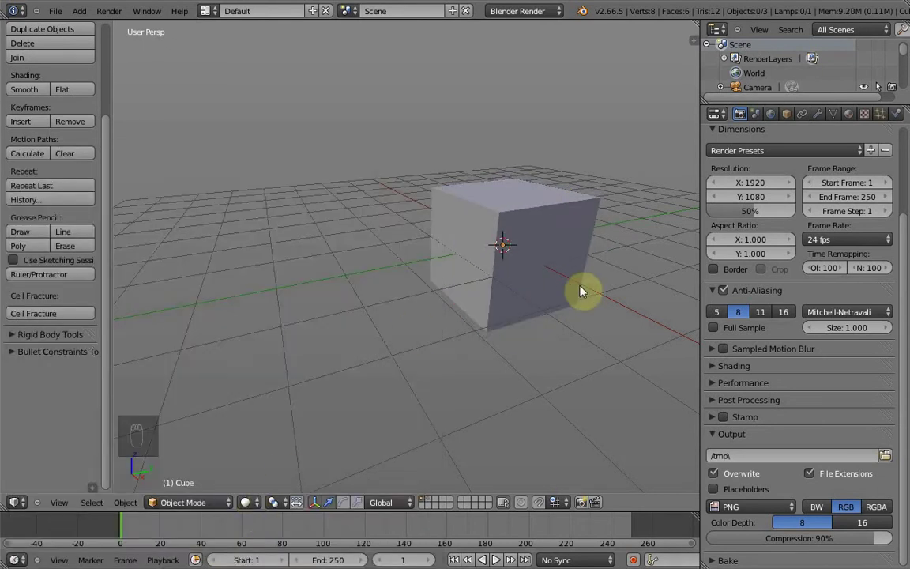
Run Cell Fracture on the cube, orbit to inspect the eight pieces, and switch to wireframe shading.
click(433, 500)
drag(592, 203, 552, 267)
drag(552, 268, 470, 313)
drag(470, 314, 590, 241)
key(z)
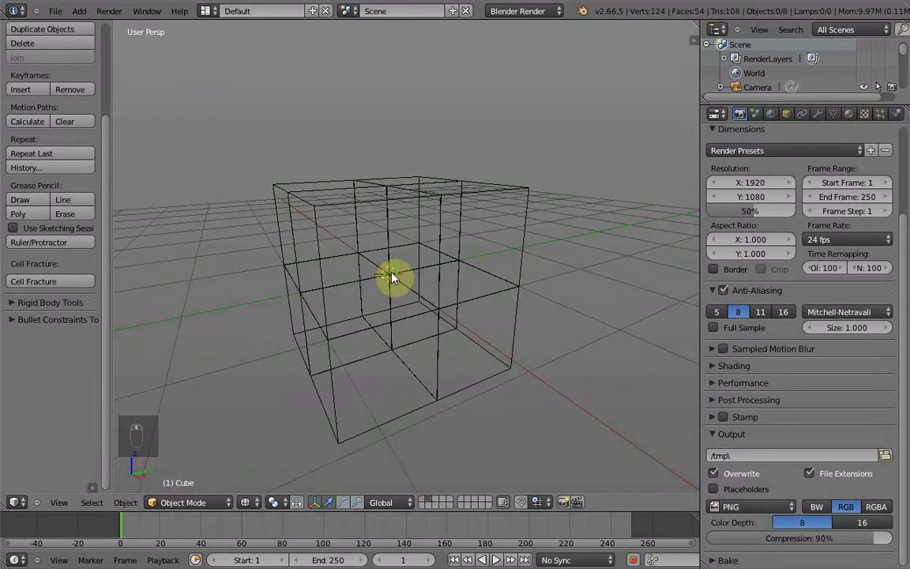
Select and delete all the fracture pieces, then undo back to the single original cube.
key(a)
key(Delete)
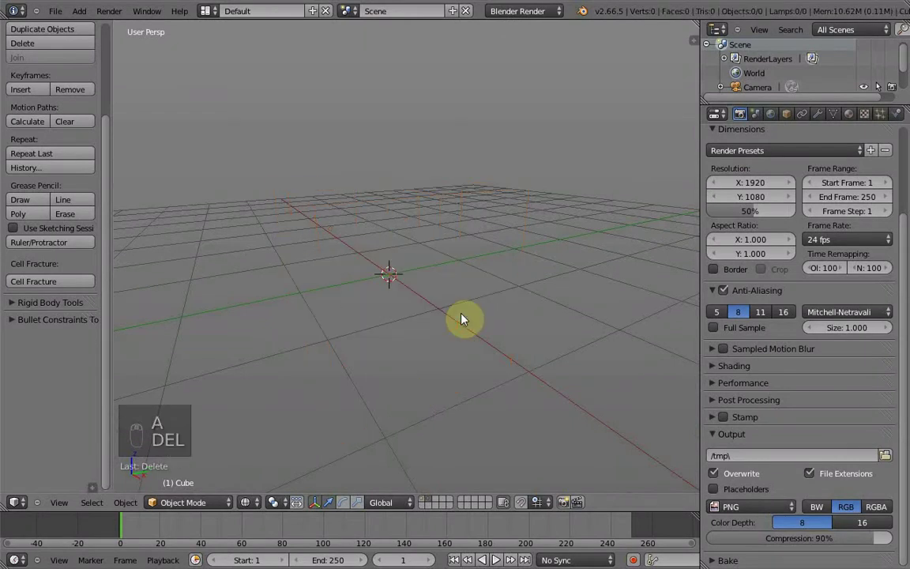
key(1)
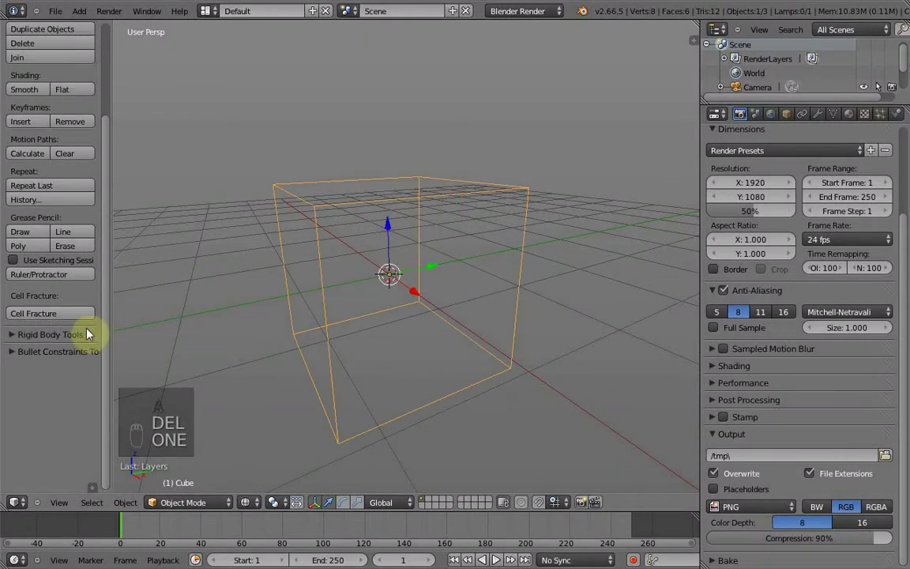
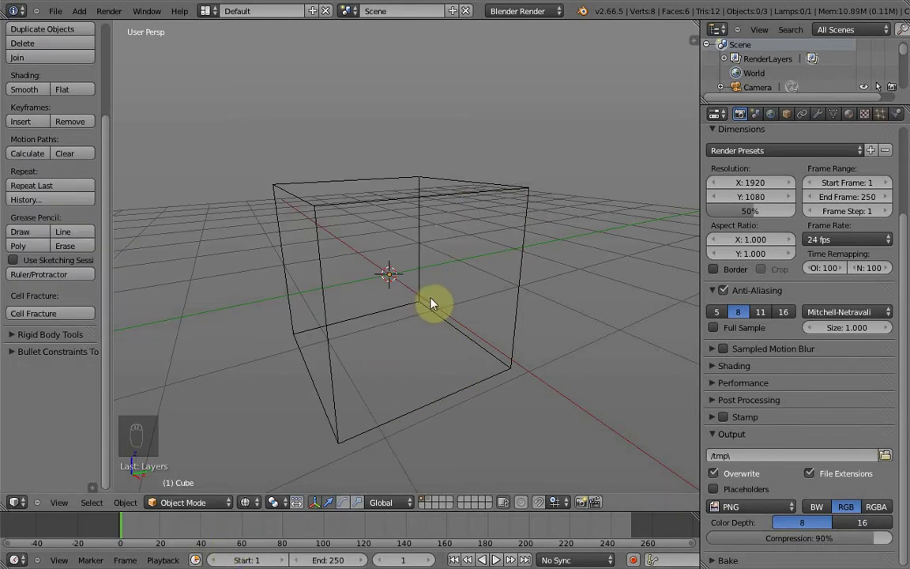
Fracture the cube again and orbit around the eight pieces, toggling Edit Mode to check the mesh.
key(2)
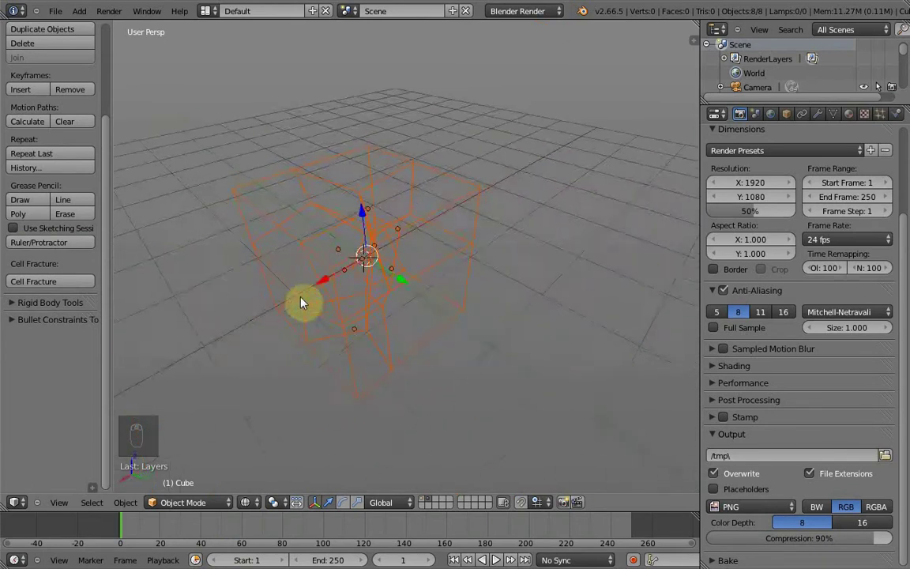
drag(522, 169, 510, 299)
drag(510, 298, 550, 248)
key(Tab)
key(Tab)
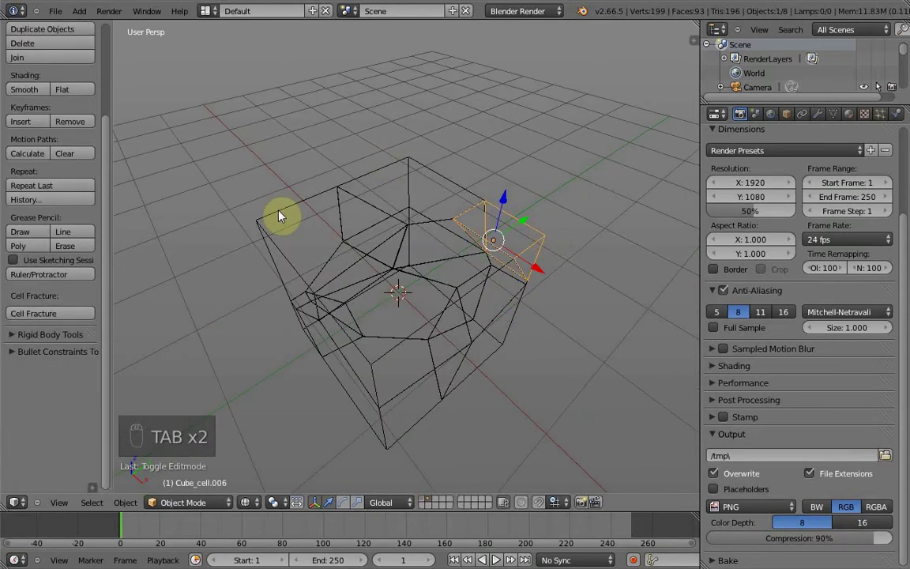
Select and delete the fracture pieces, undoing back to the solid-shaded 24-face cube.
key(a)
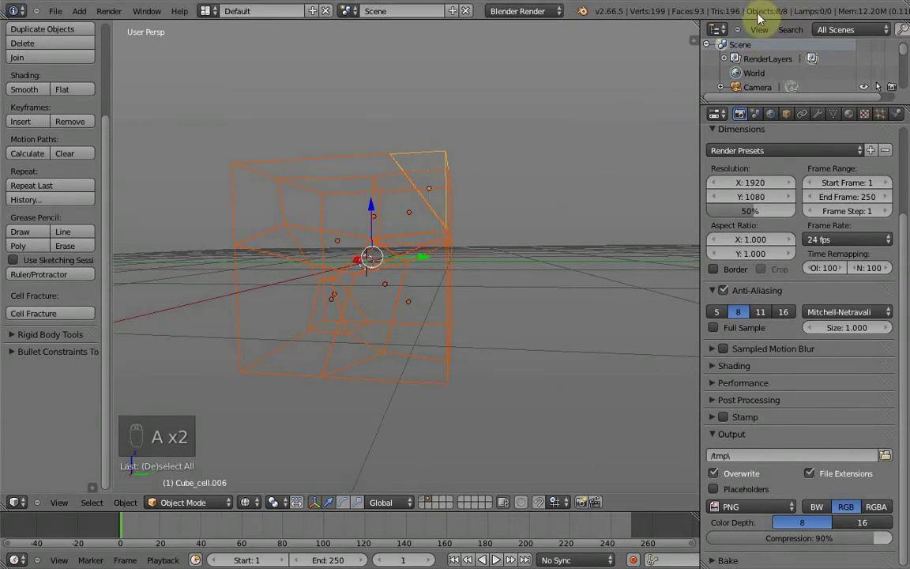
key(a)
key(Delete)
key(1)
key(Delete)
key(Return)
key(1)
drag(473, 232, 345, 257)
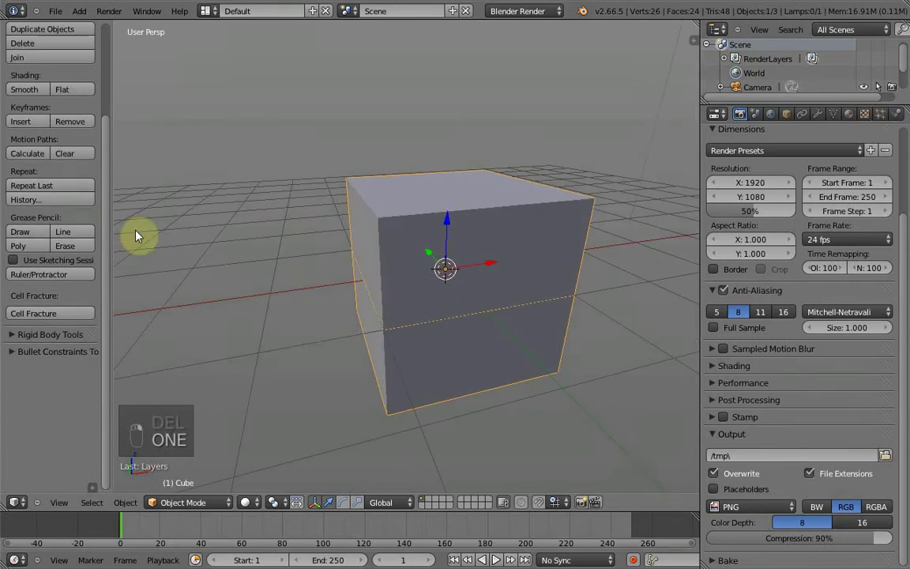
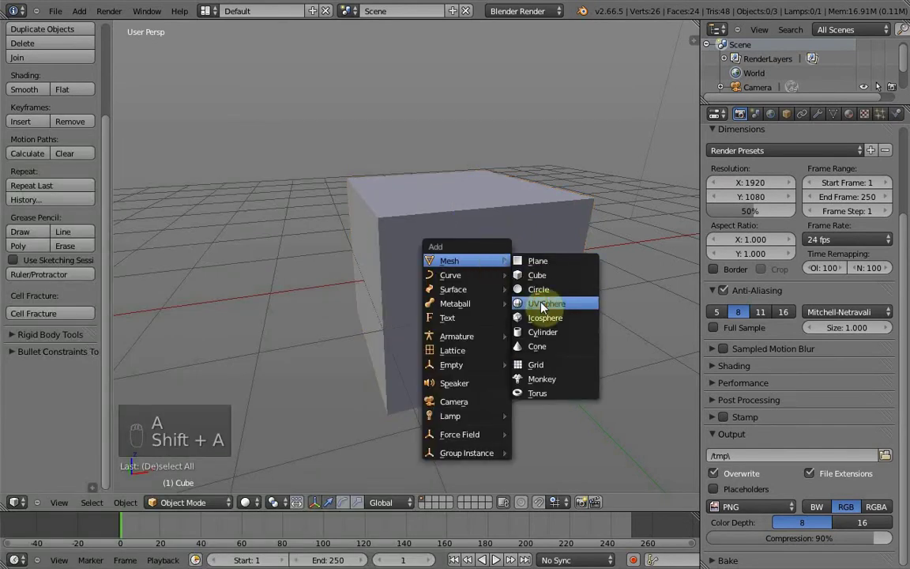
Move and shrink the new UV sphere so it overlaps the cube's upper right corner.
key(g)
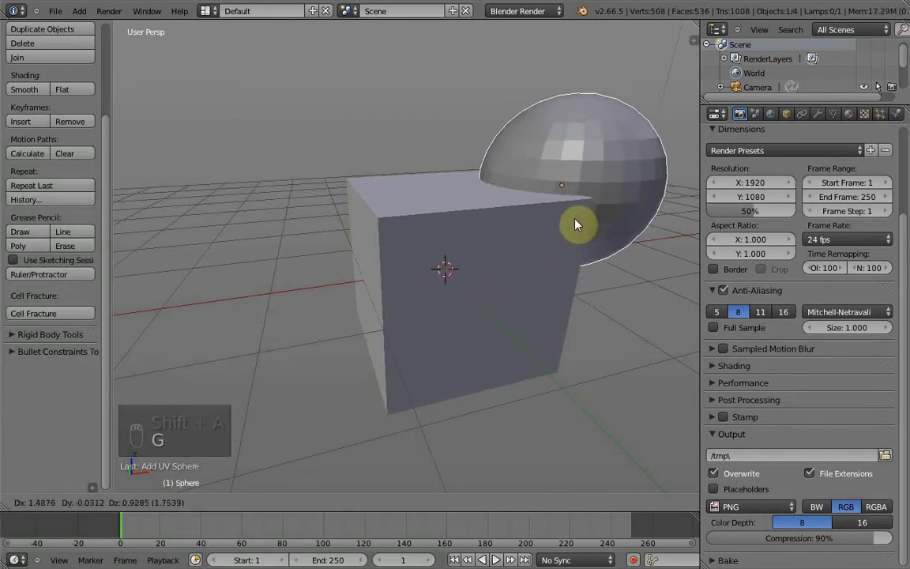
key(s)
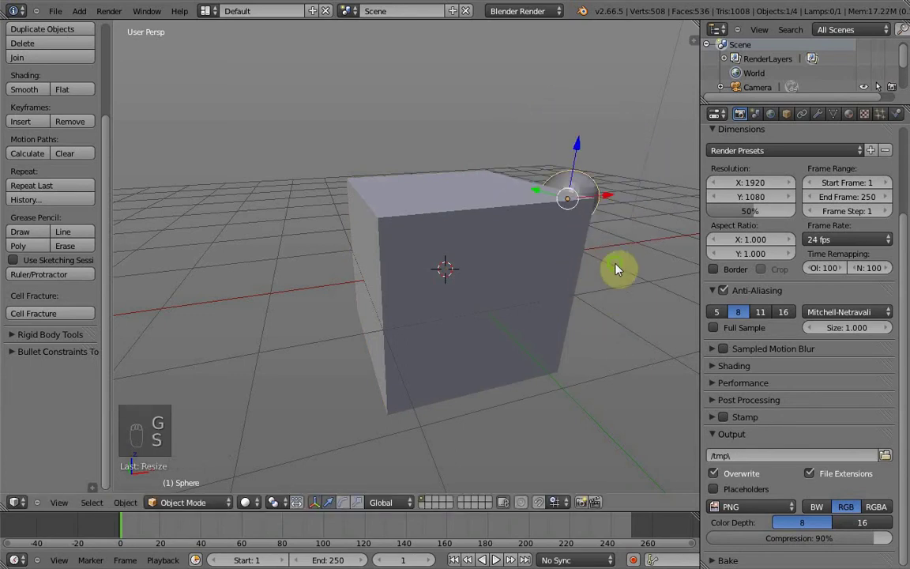
key(g)
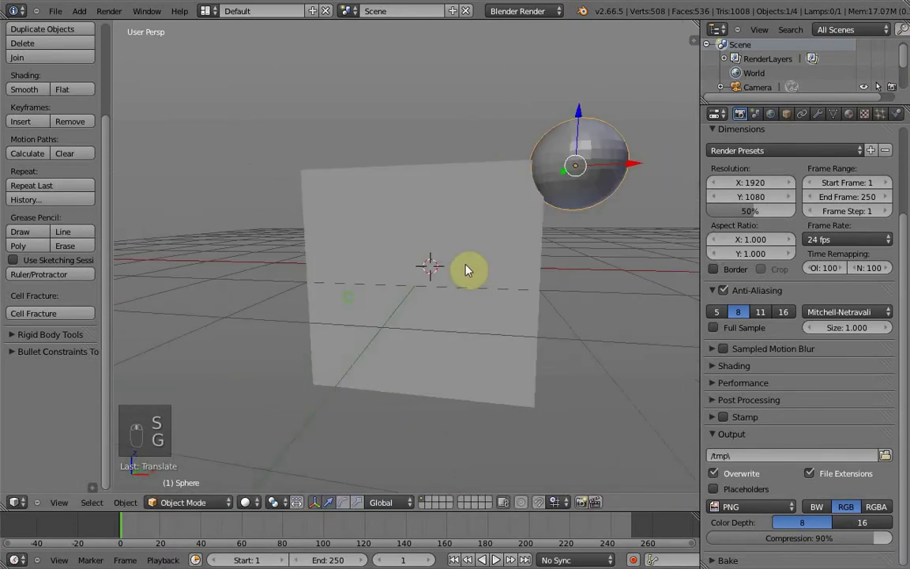
key(g)
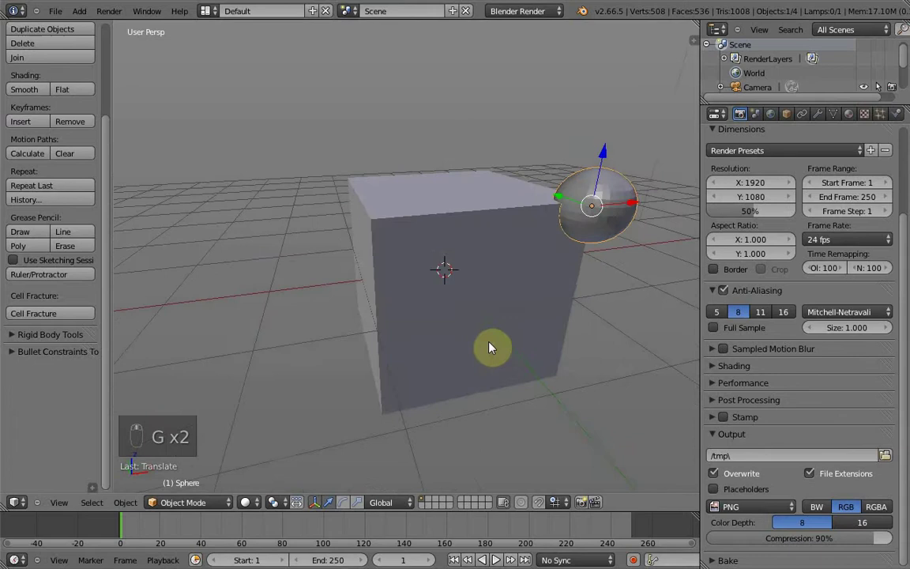
drag(467, 240, 475, 251)
Parent the sphere to the cube with Ctrl+P and reposition it beside the corner.
key(ctrl+p)
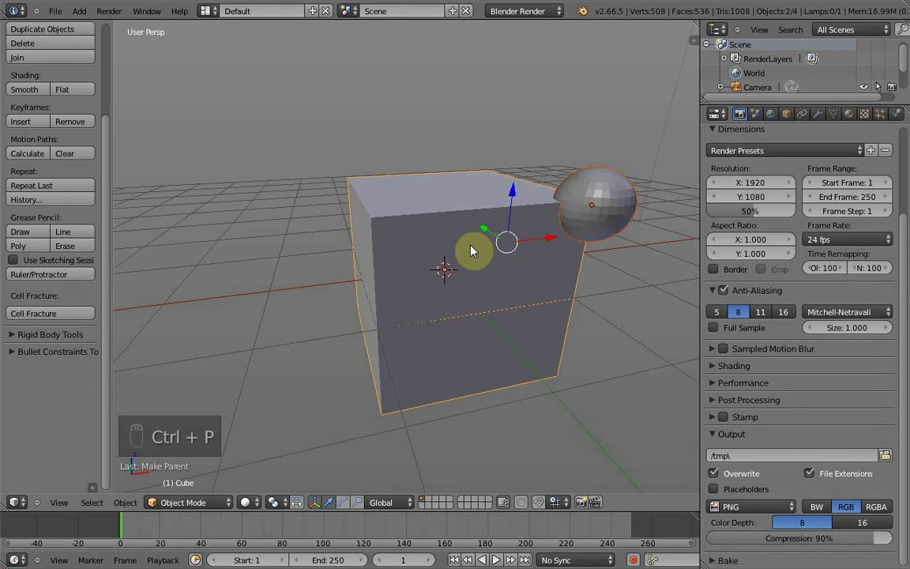
drag(602, 195, 467, 228)
key(g)
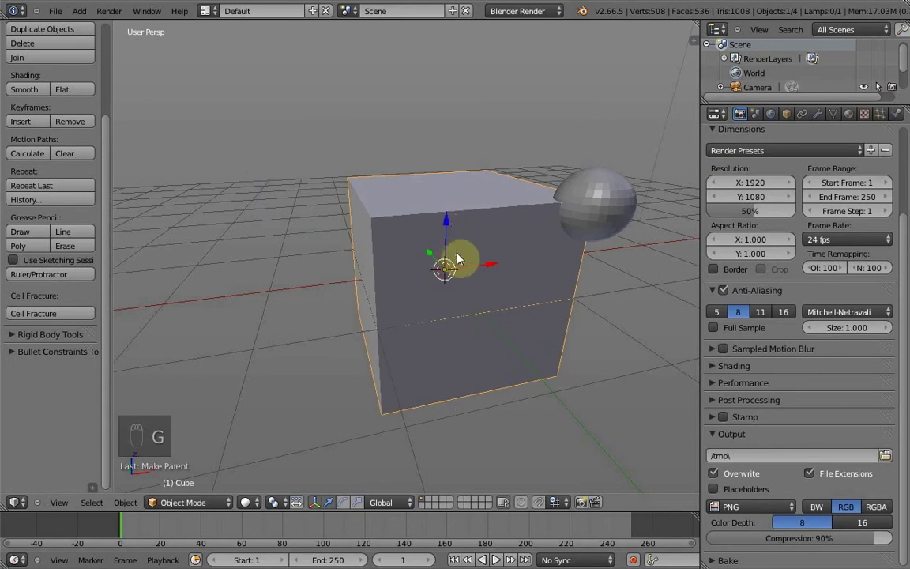
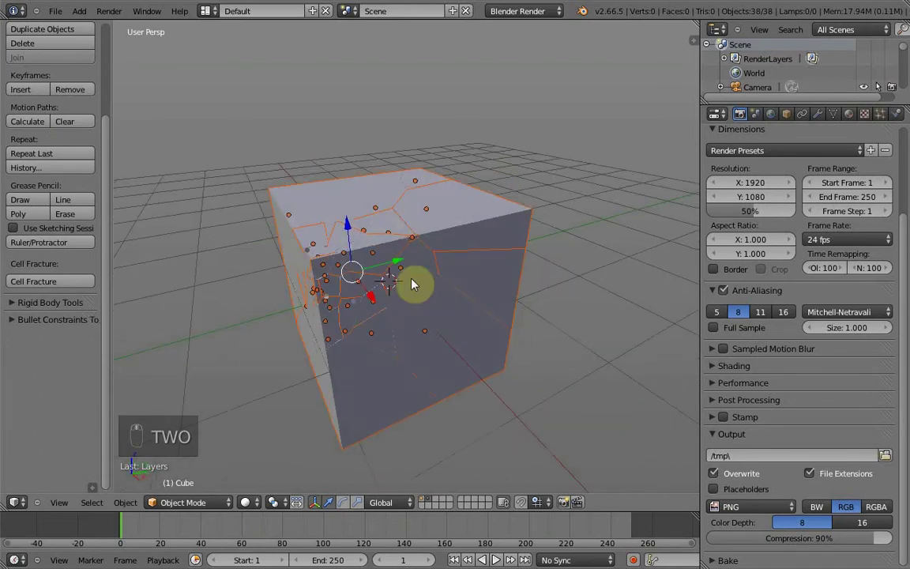
Inspect the 38 fracture shards in wireframe, delete them, and undo back to the cube and sphere.
drag(559, 183, 544, 262)
key(z)
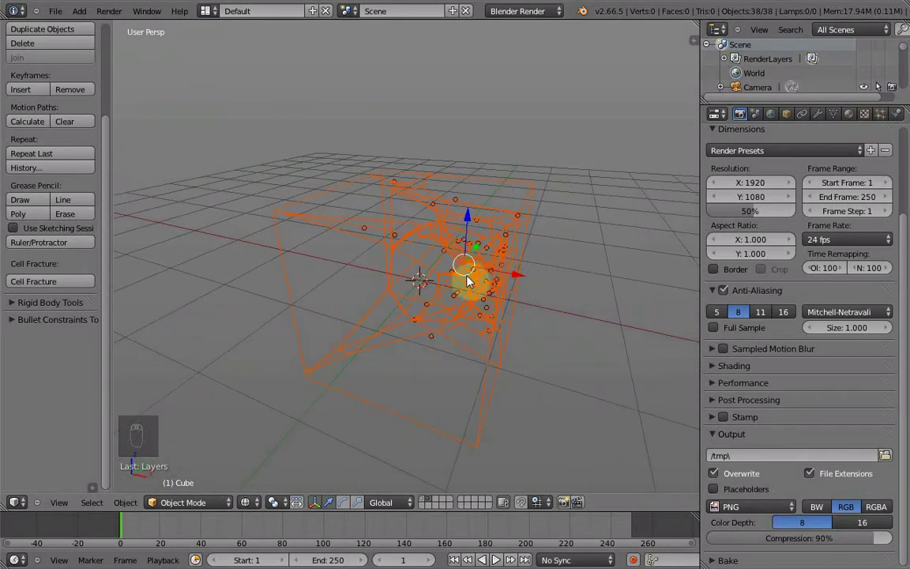
key(Delete)
key(1)
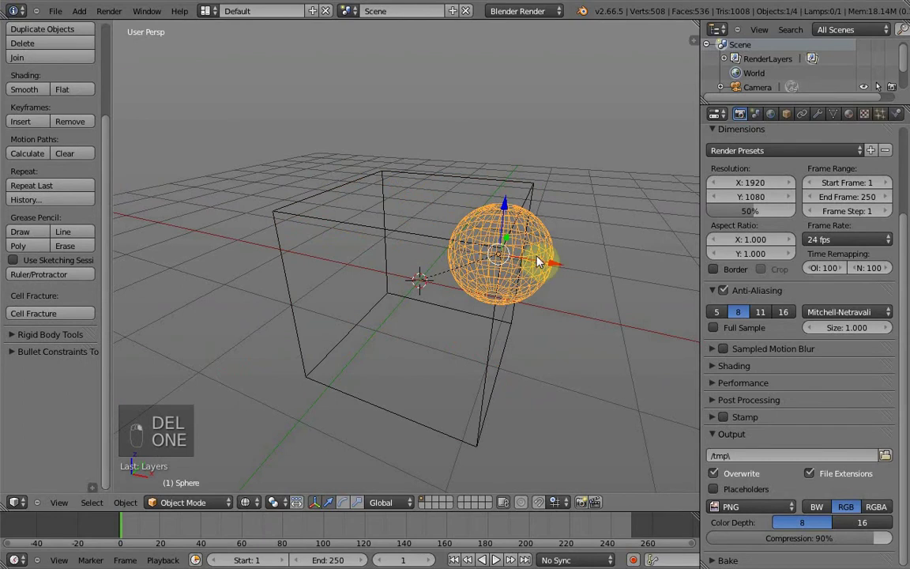
Orbit around the cube to check the 1000 particles scattered through its volume around the sphere.
drag(479, 320, 500, 315)
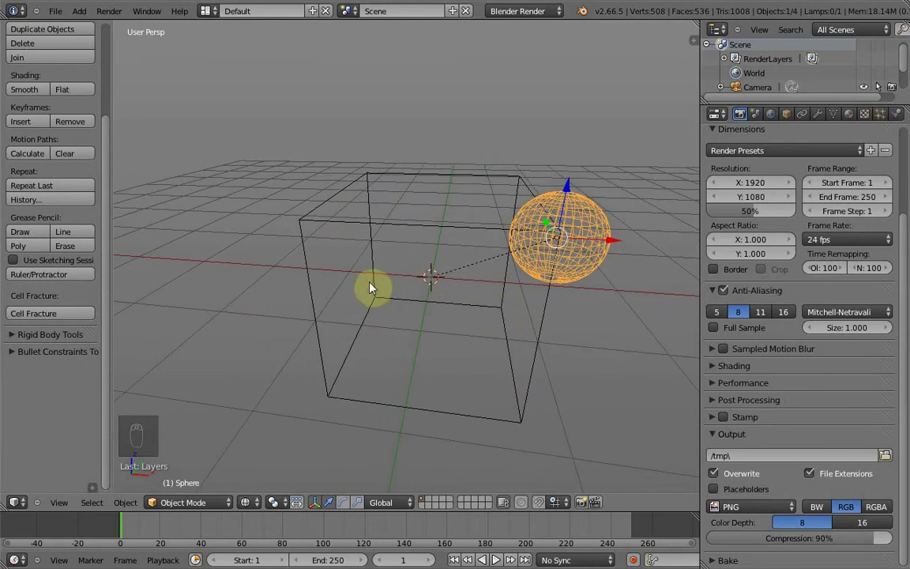
drag(439, 233, 883, 122)
drag(884, 122, 410, 355)
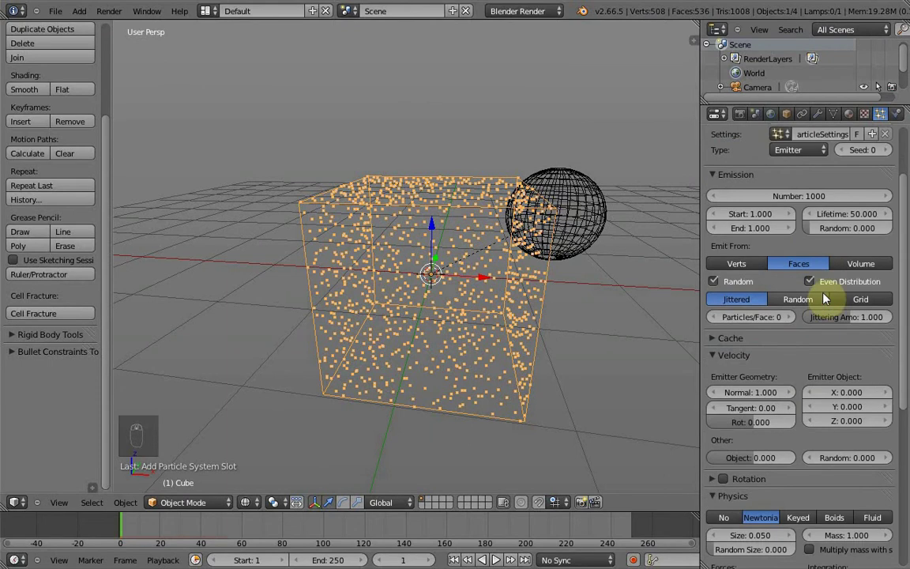
drag(859, 356, 390, 375)
drag(404, 353, 456, 309)
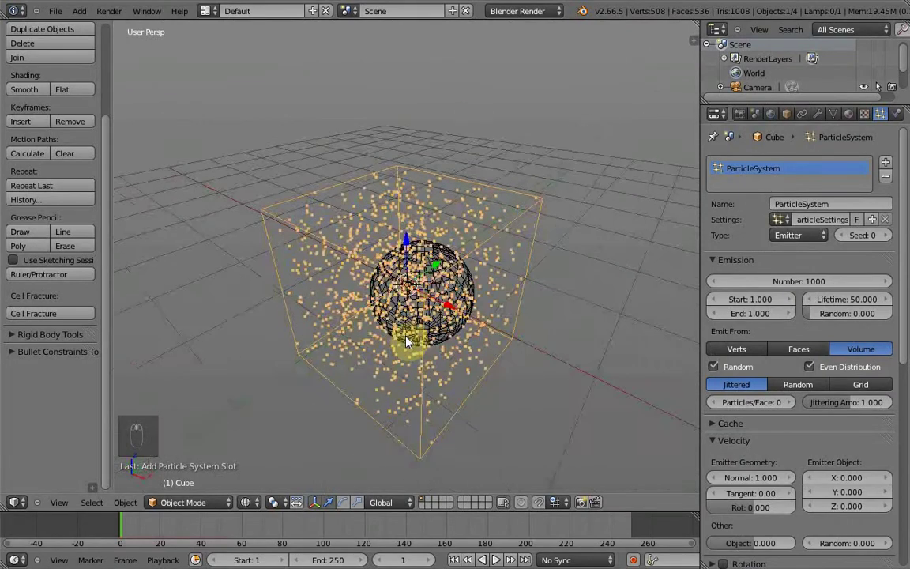
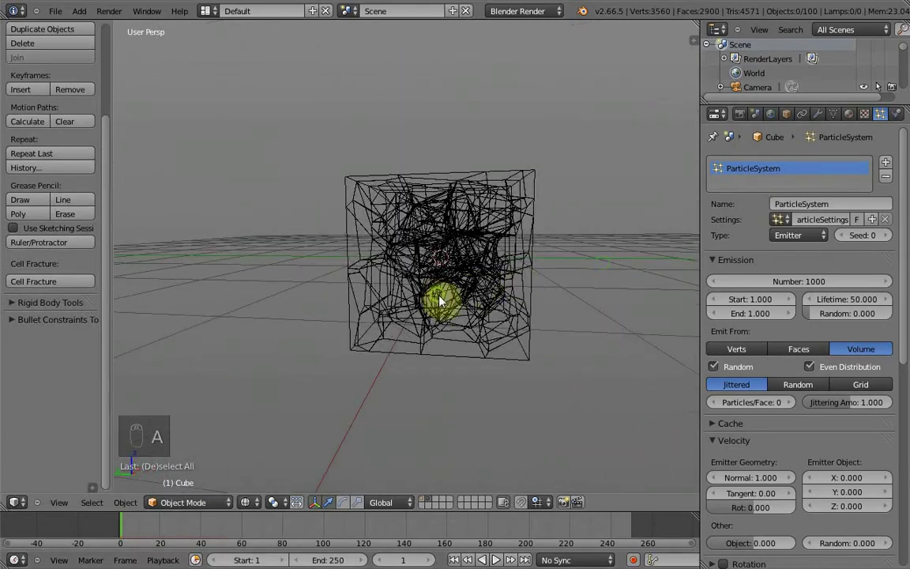
drag(266, 306, 467, 304)
key(a)
key(Delete)
key(1)
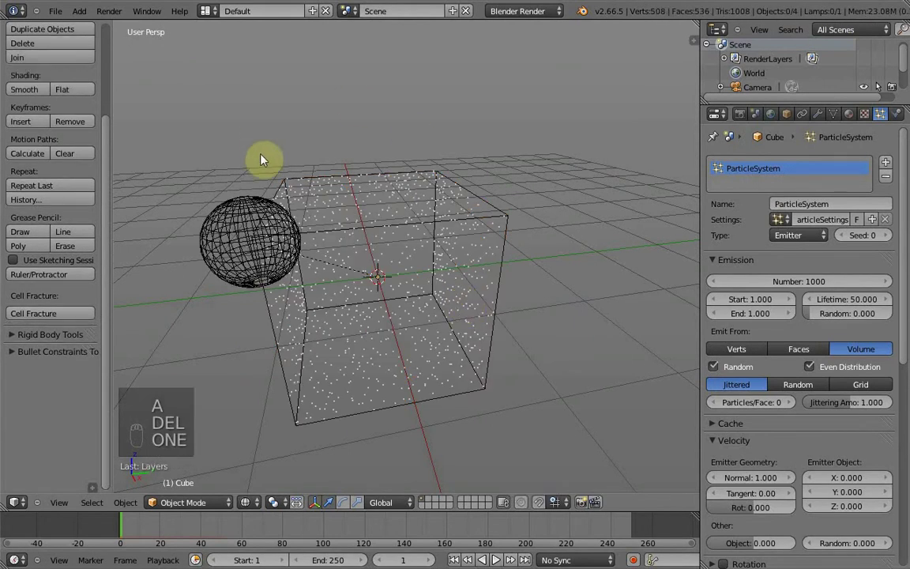
Select the sphere and scale it up so it encloses the cube.
click(239, 239)
key(s)
drag(457, 352, 349, 315)
key(s)
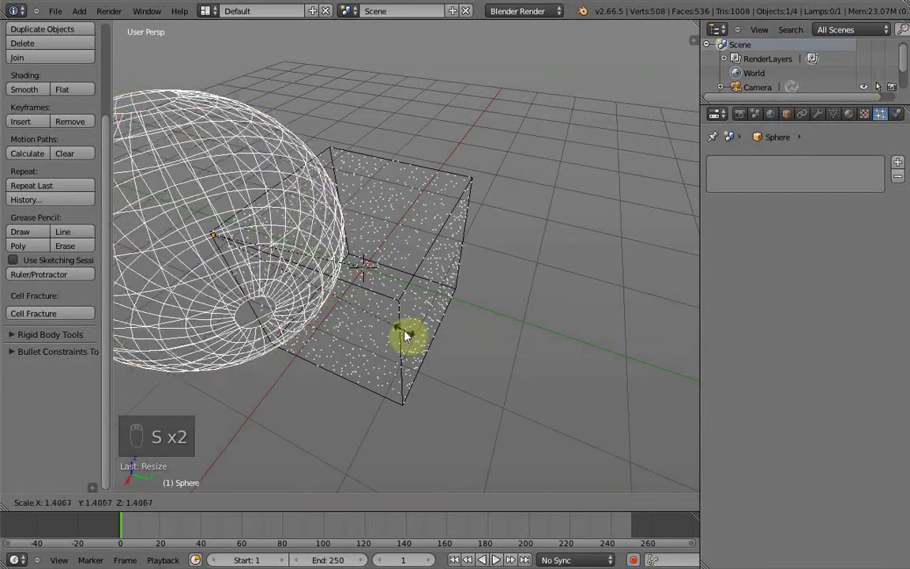
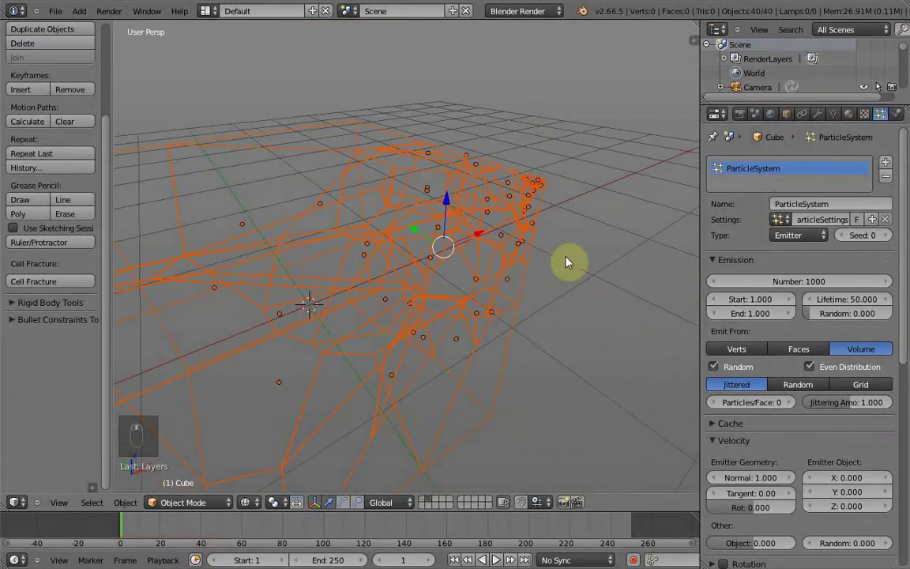
Undo the 40-piece fracture and the sphere scaling, returning to the cube and sphere.
middle_click(556, 344)
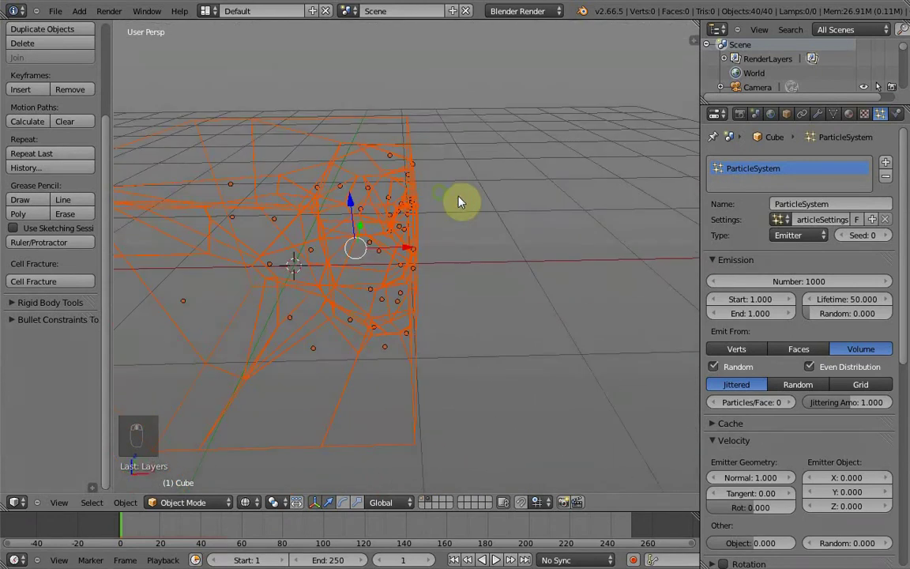
key(Delete)
key(1)
drag(542, 191, 453, 258)
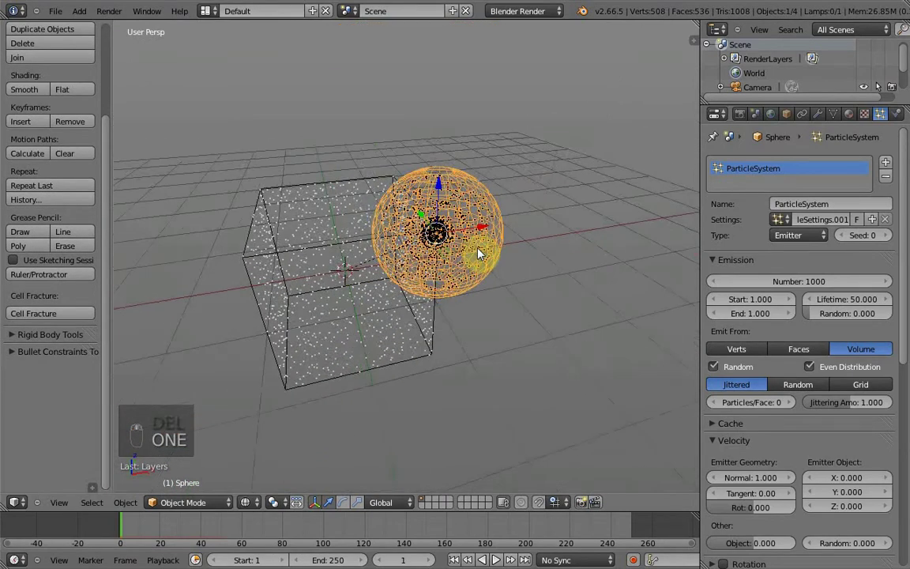
Delete the sphere and show the remaining cube in solid shading viewed from above.
key(Delete)
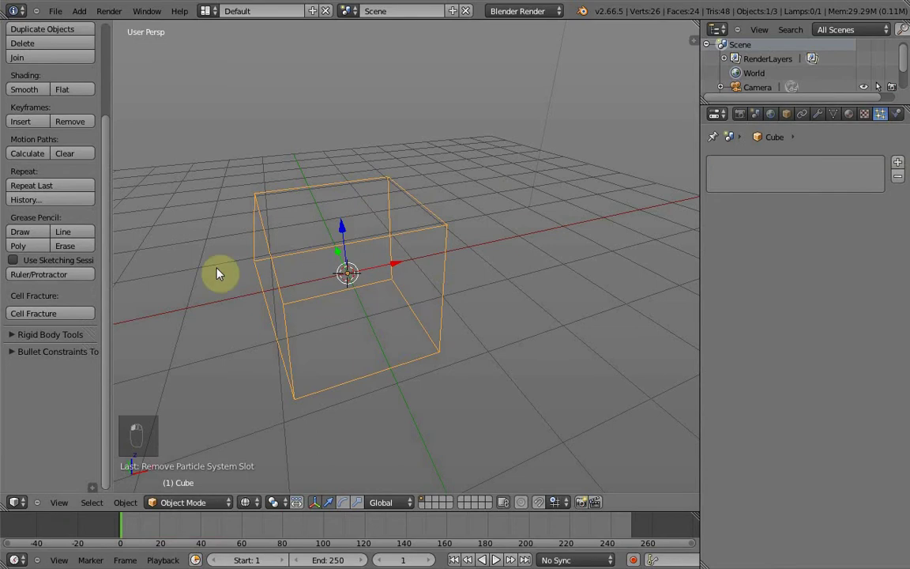
drag(351, 301, 391, 292)
key(z)
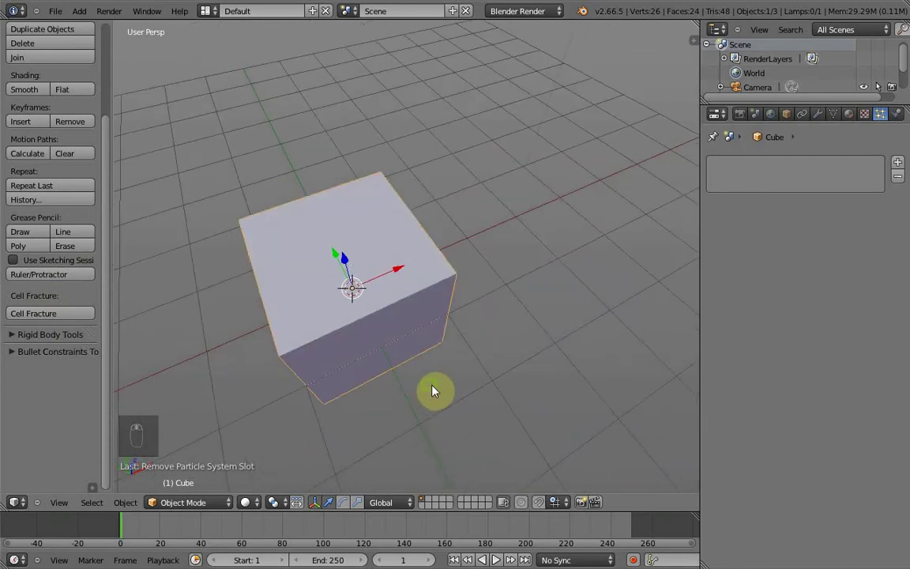
Add a grease pencil layer in the N panel and draw black test squiggles across the cube.
key(n)
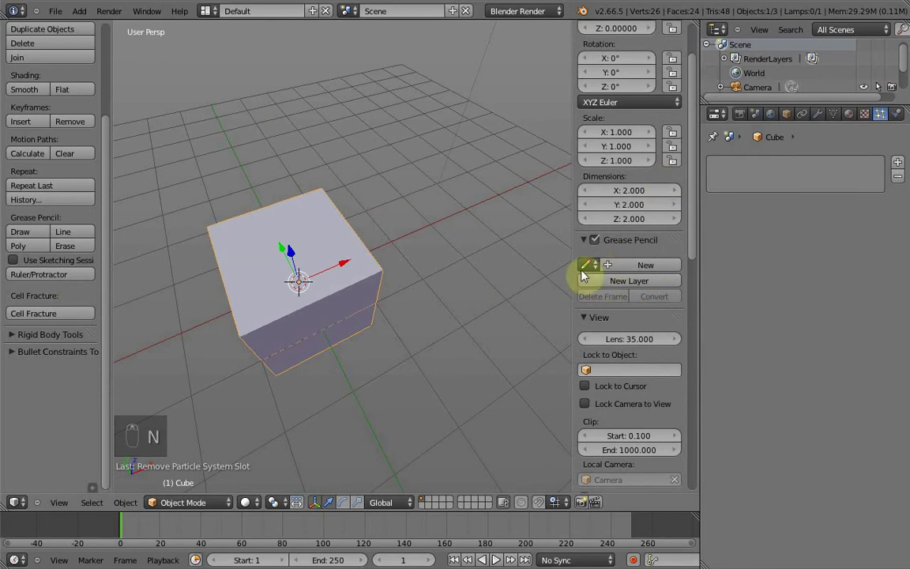
drag(330, 337, 315, 238)
key(d)
key(d)
key(d)
key(d)
drag(360, 363, 487, 374)
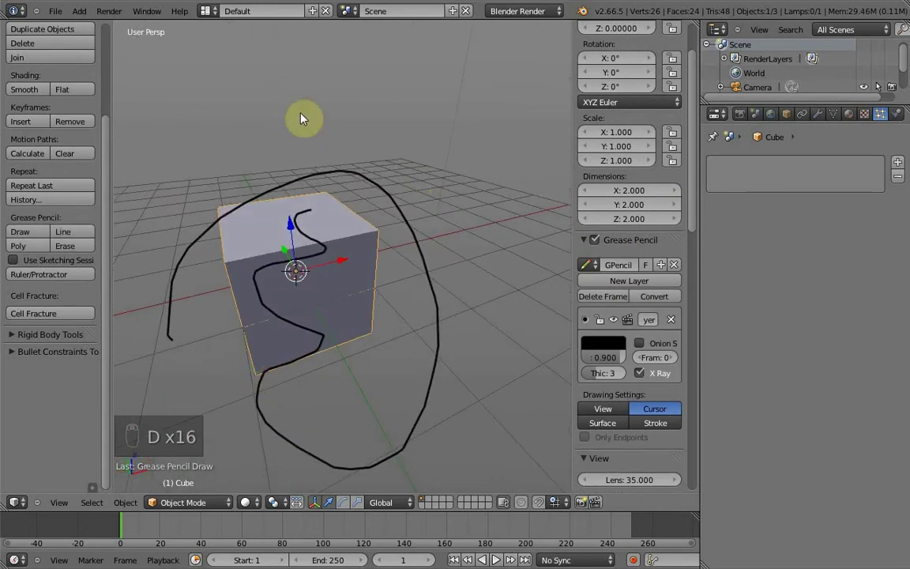
drag(379, 293, 405, 291)
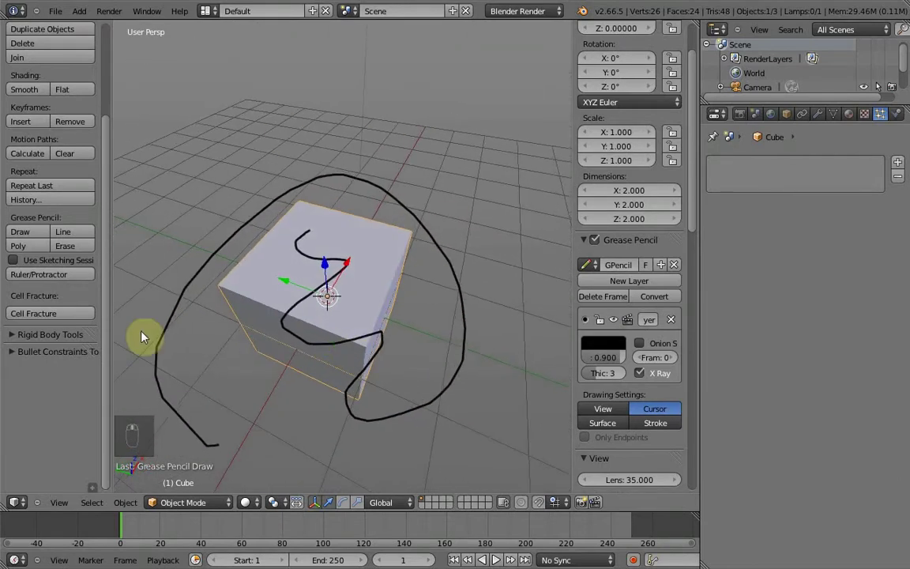
Clear the test strokes and set grease pencil drawing to place strokes on the Surface.
key(d)
key(d)
key(d)
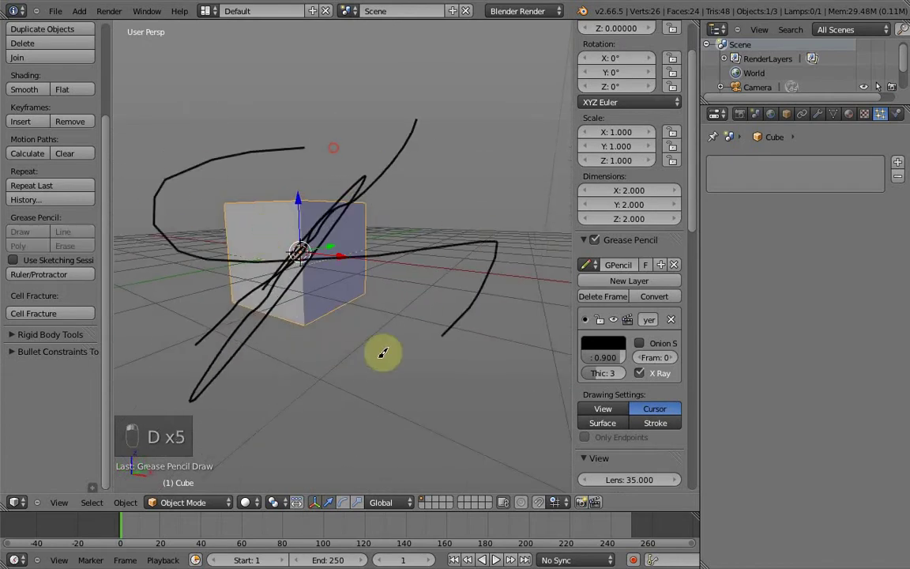
key(d)
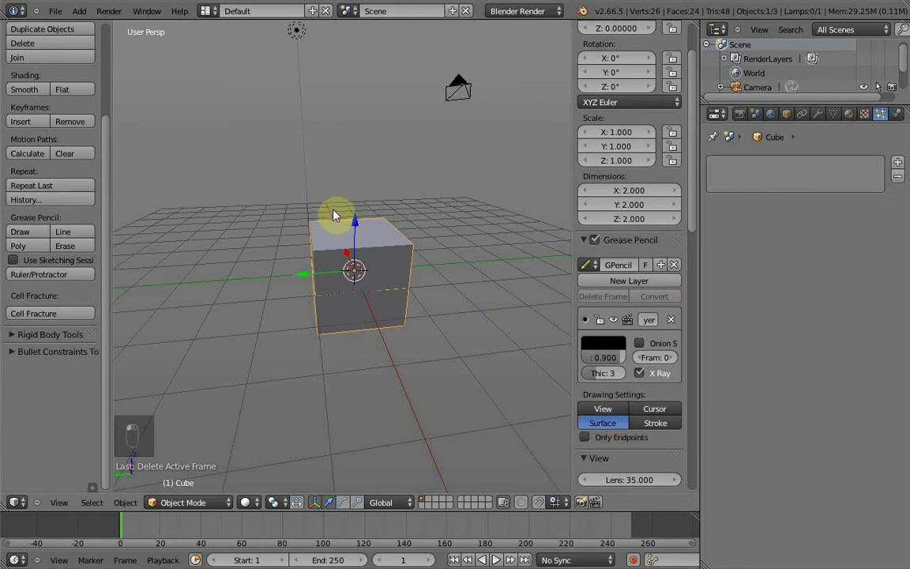
Draw a grease pencil squiggle across the cube's top and front faces, following it over the edge.
key(d)
key(d)
key(d)
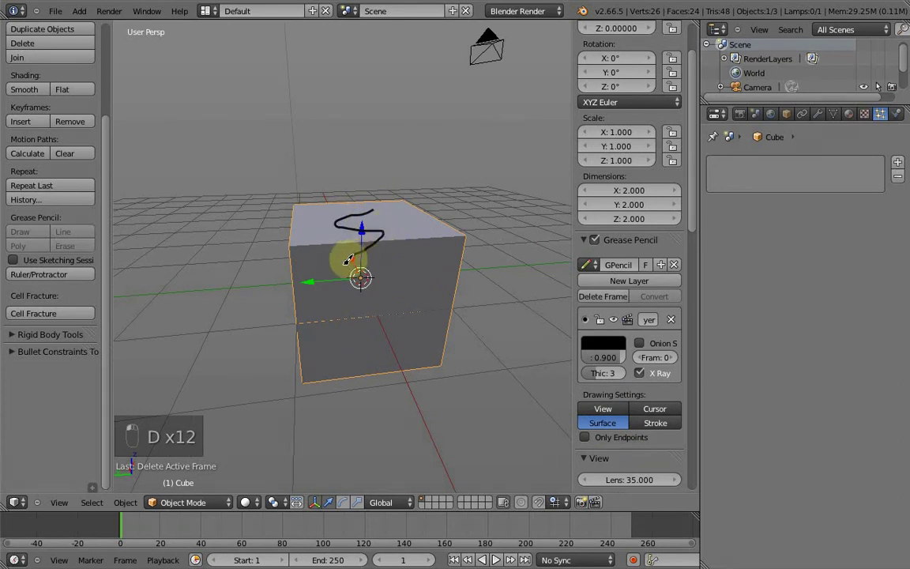
key(d)
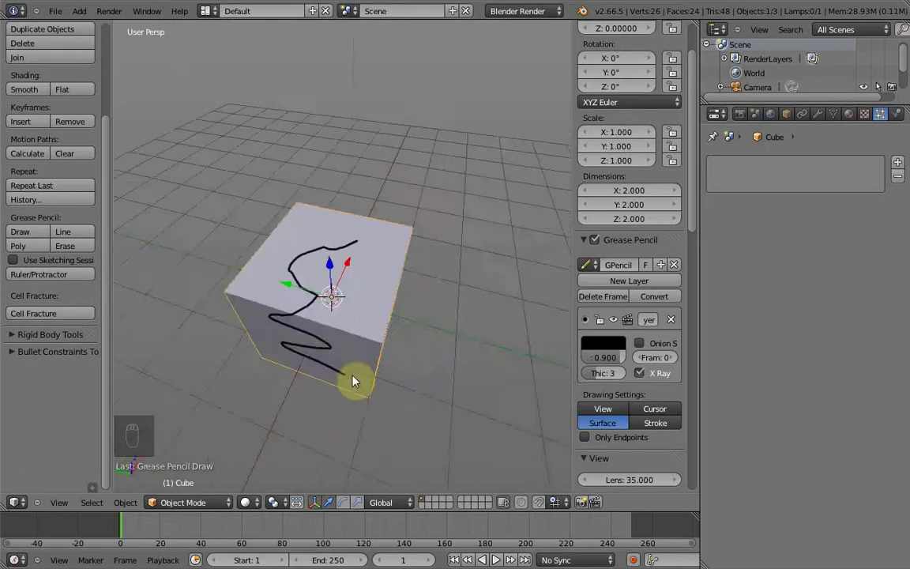
drag(409, 253, 420, 315)
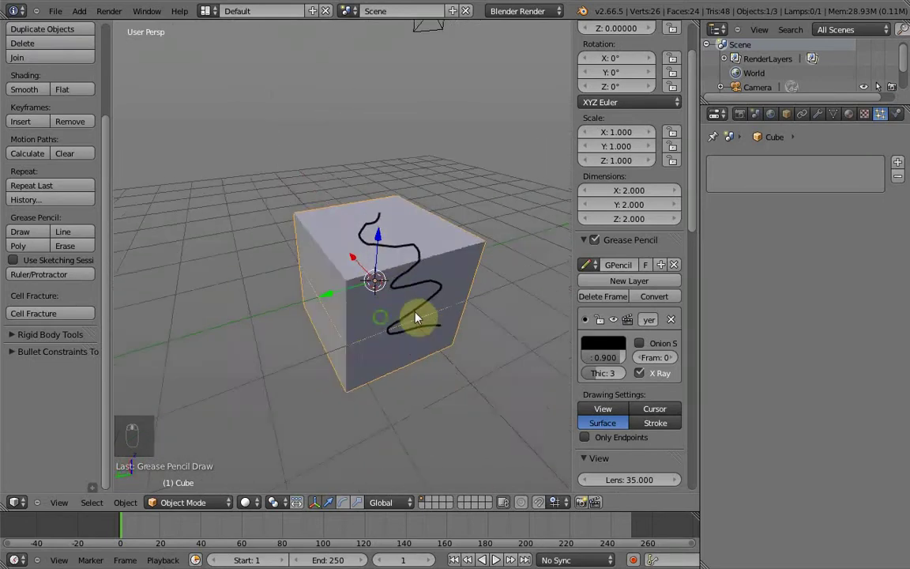
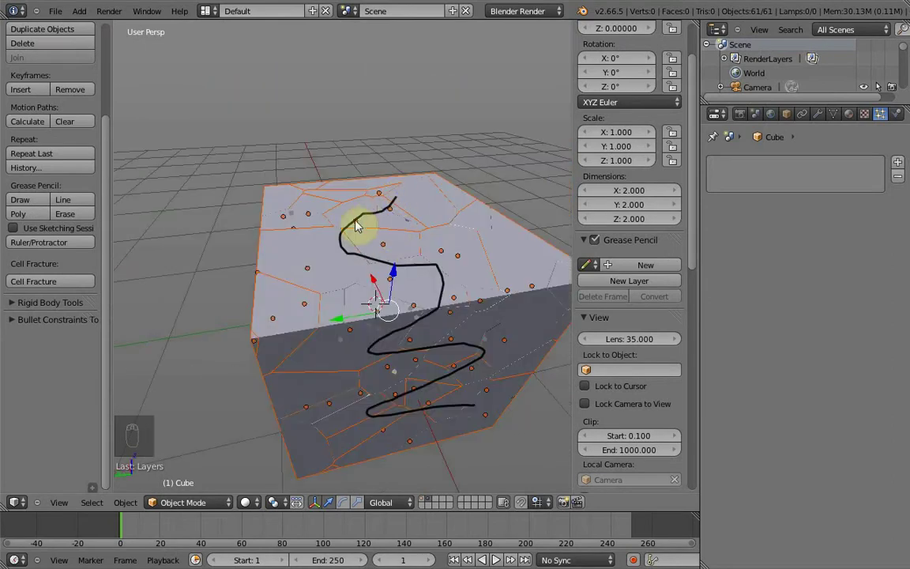
Orbit around the 61-piece fractured cube, then undo the fracture to restore it whole.
drag(430, 370, 520, 191)
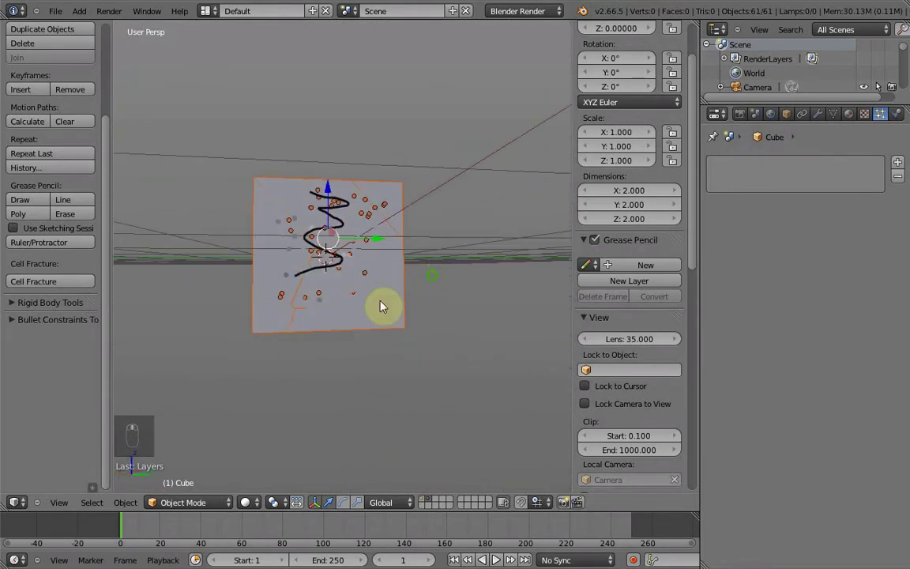
drag(176, 352, 475, 270)
key(1)
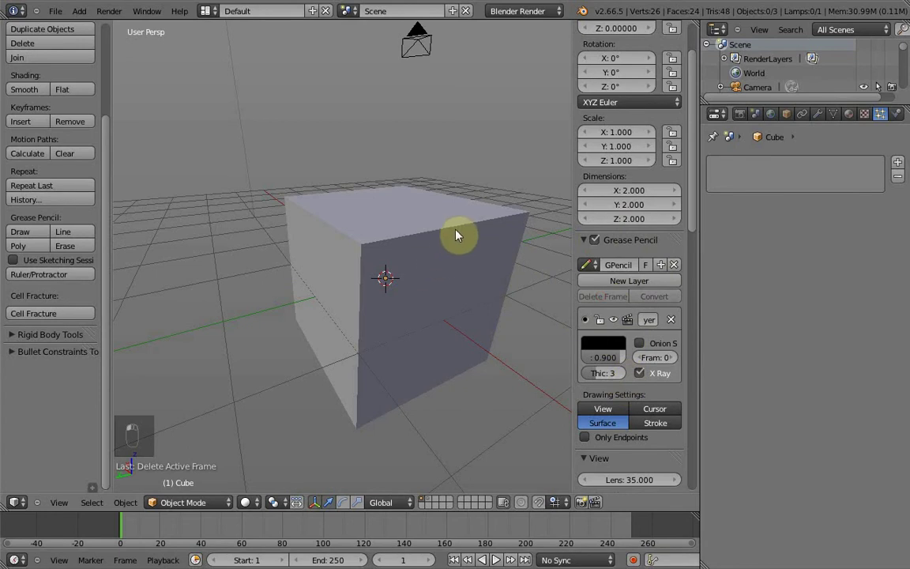
From top view, draw a black Grease Pencil spiral on the cube's top face.
key(d)
key(d)
key(d)
drag(378, 306, 403, 259)
drag(382, 263, 449, 335)
drag(392, 239, 351, 378)
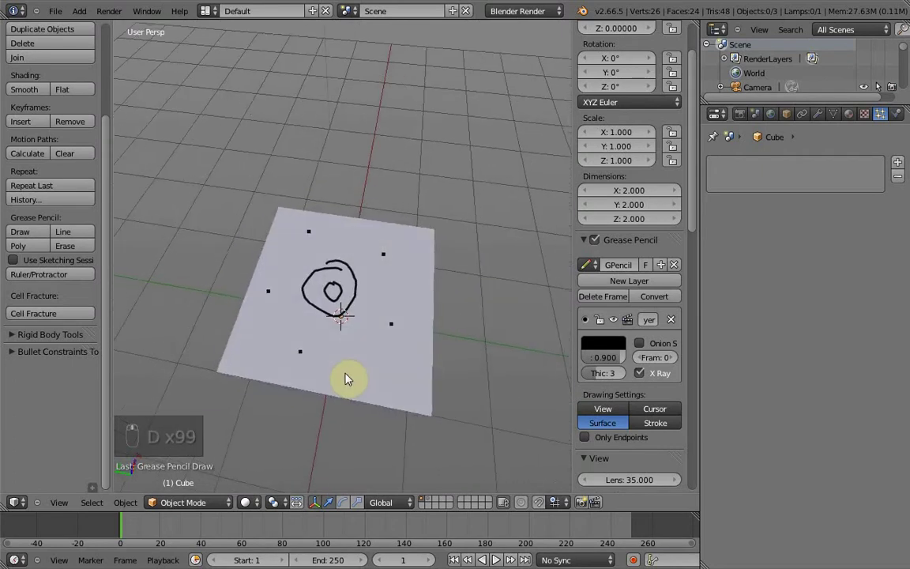
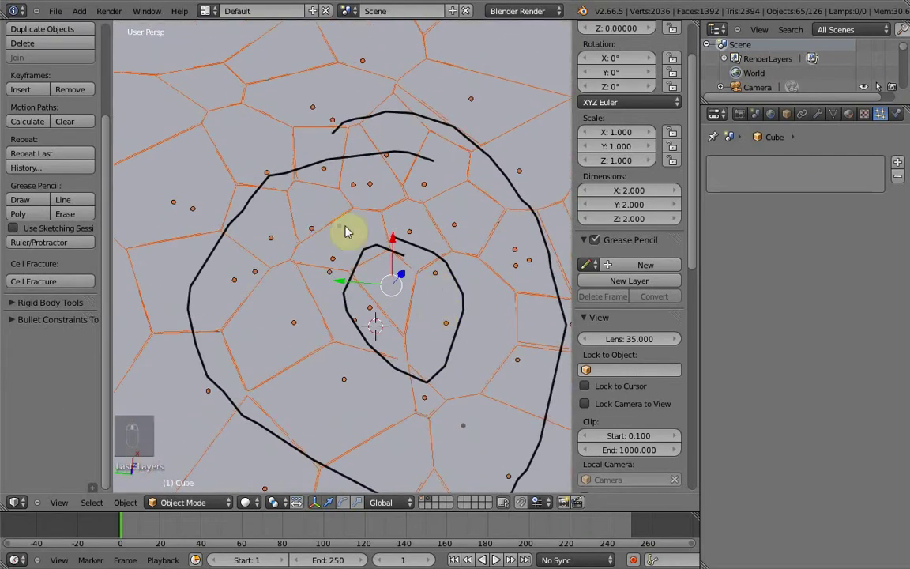
Orbit and zoom around the shattered cube to examine the cells from above.
middle_click(355, 313)
drag(370, 315, 420, 107)
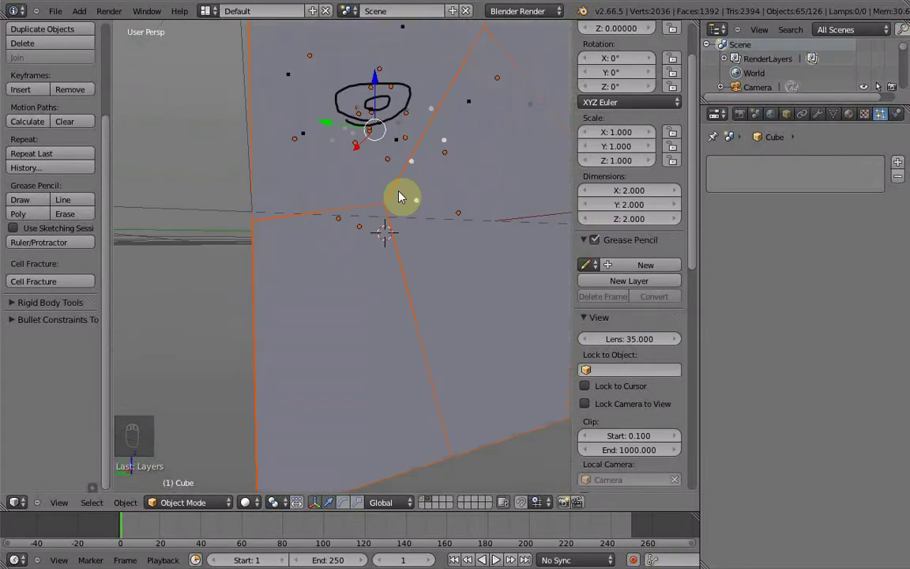
drag(369, 224, 397, 214)
middle_click(390, 243)
drag(382, 245, 355, 344)
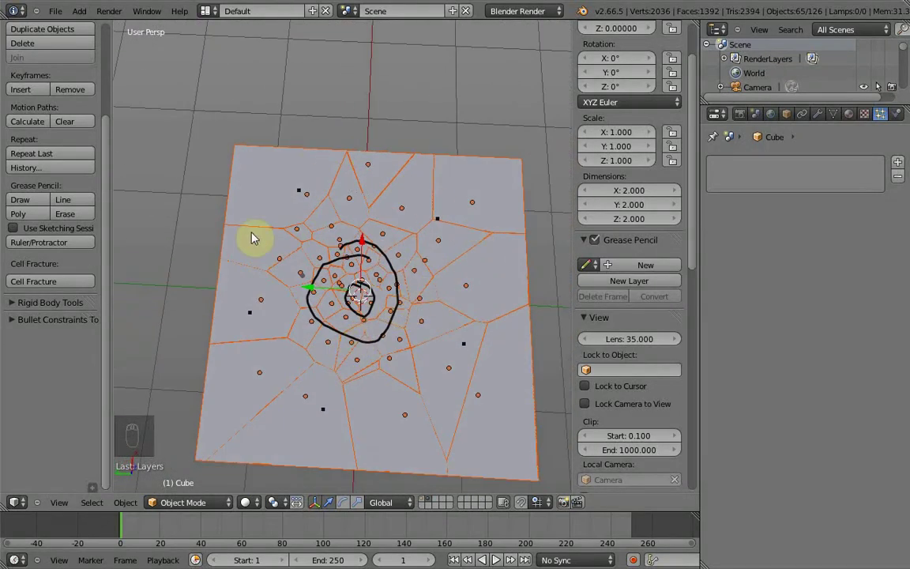
drag(349, 416, 406, 203)
drag(384, 166, 406, 175)
key(o)
Grab a few fractured chunks and pull them away from the cube to inspect them.
key(g)
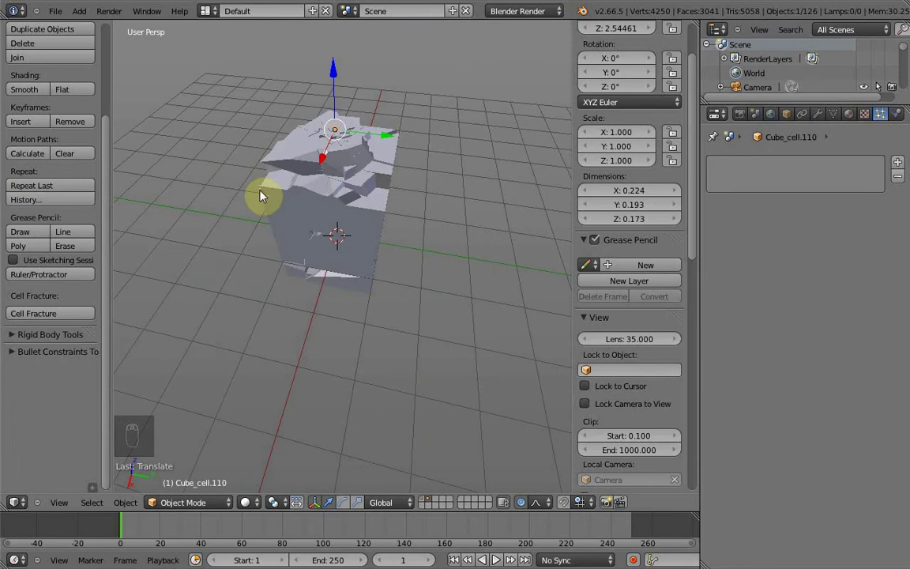
drag(264, 206, 376, 149)
key(g)
drag(376, 150, 357, 315)
key(g)
middle_click(448, 313)
drag(479, 251, 387, 181)
key(g)
drag(388, 181, 308, 238)
drag(308, 237, 465, 298)
middle_click(465, 298)
drag(254, 330, 257, 367)
drag(377, 274, 343, 306)
Undo repeatedly until the cube is intact again with its spiral strokes.
key(g)
key(g)
key(a)
key(a)
key(Delete)
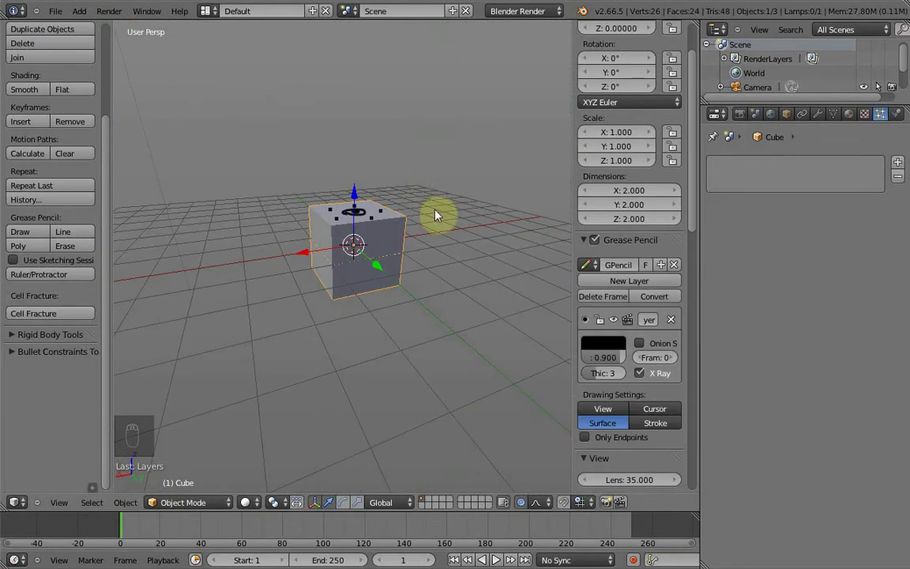
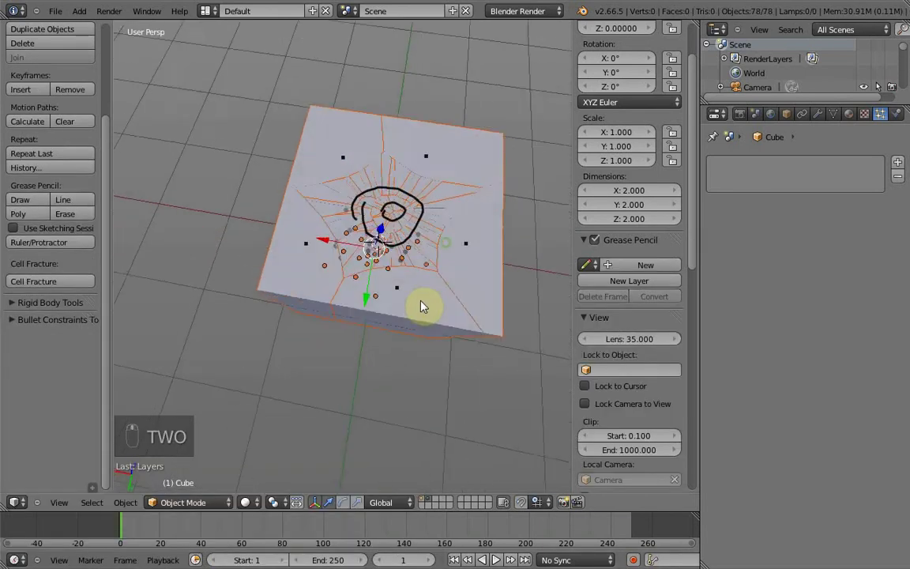
Isolate single shards such as Cube_cell.026 in local view, one after another.
drag(439, 227, 416, 311)
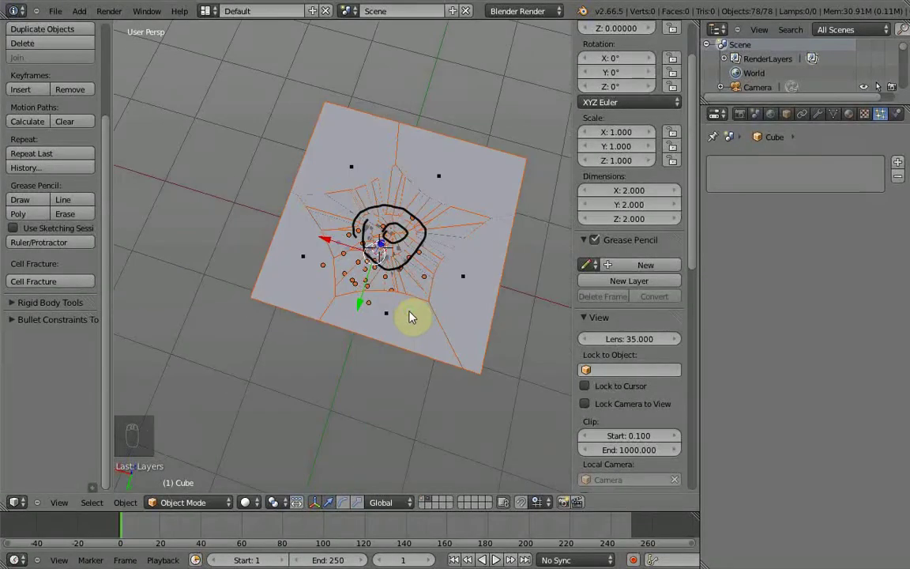
key(a)
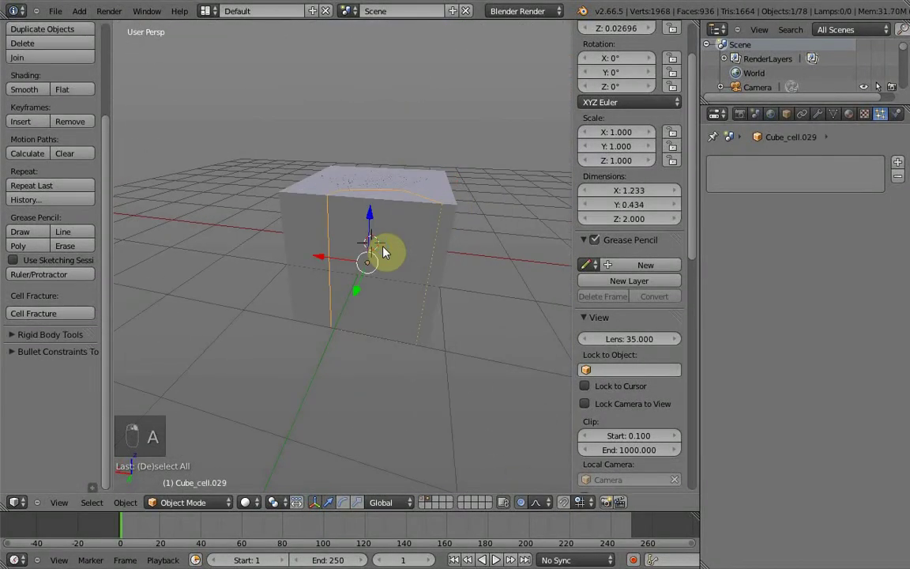
key(h)
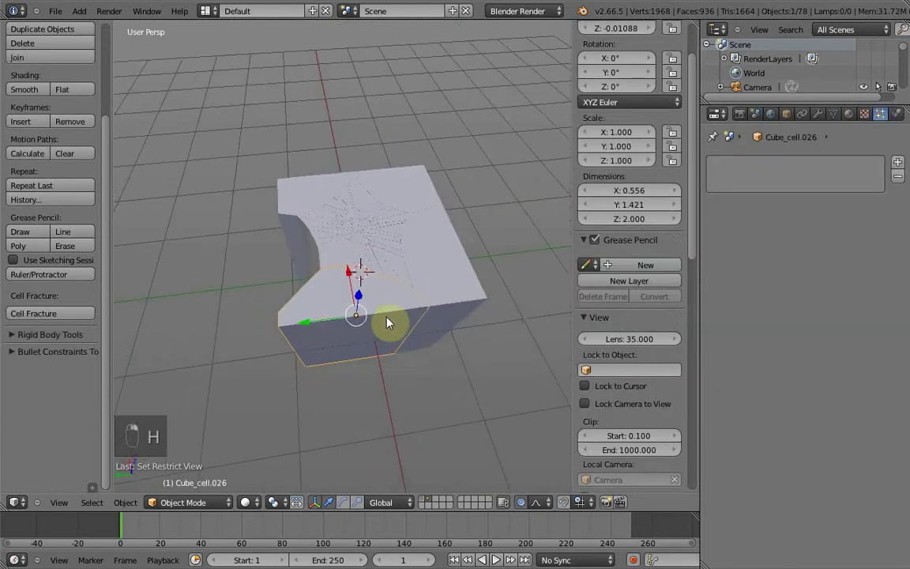
key(h)
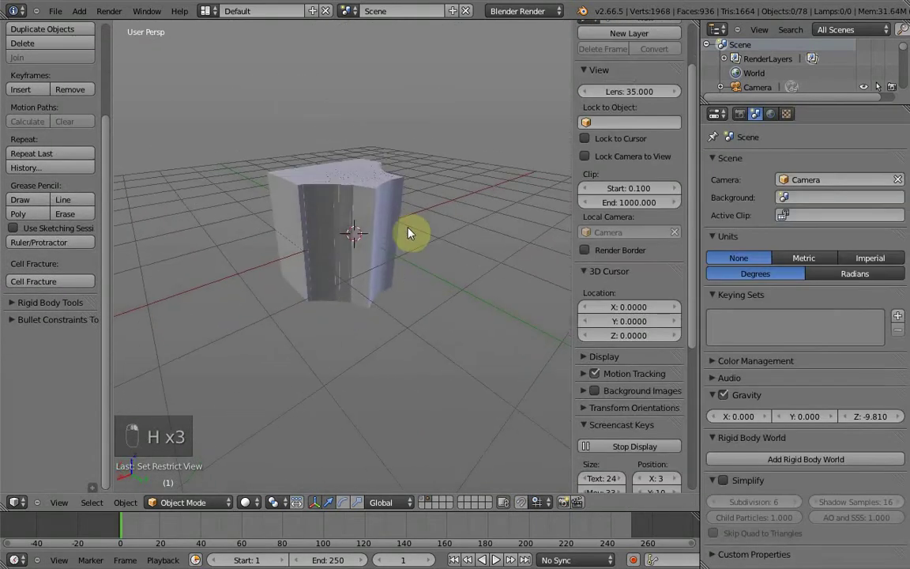
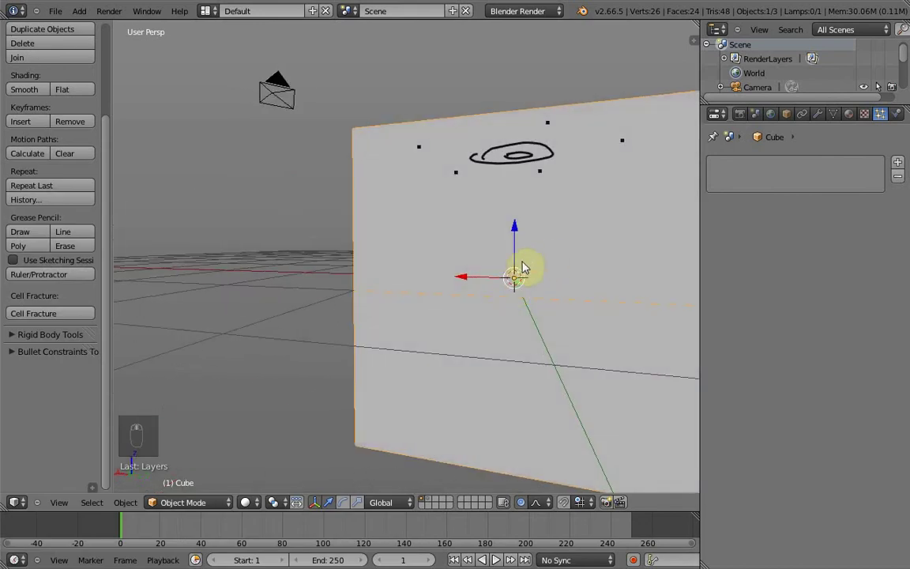
Orbit the intact cube to view the spiral from above and a low side angle.
drag(553, 187, 526, 380)
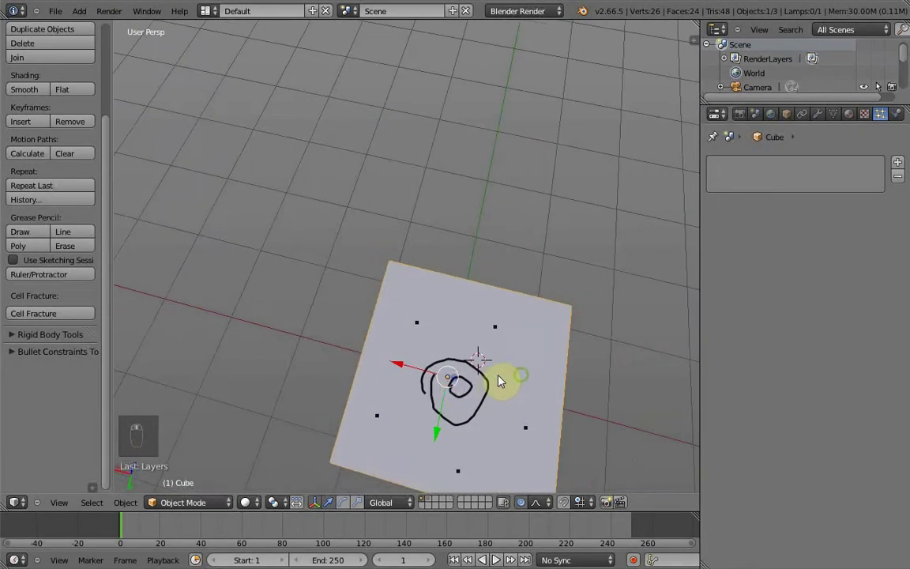
drag(459, 389, 505, 319)
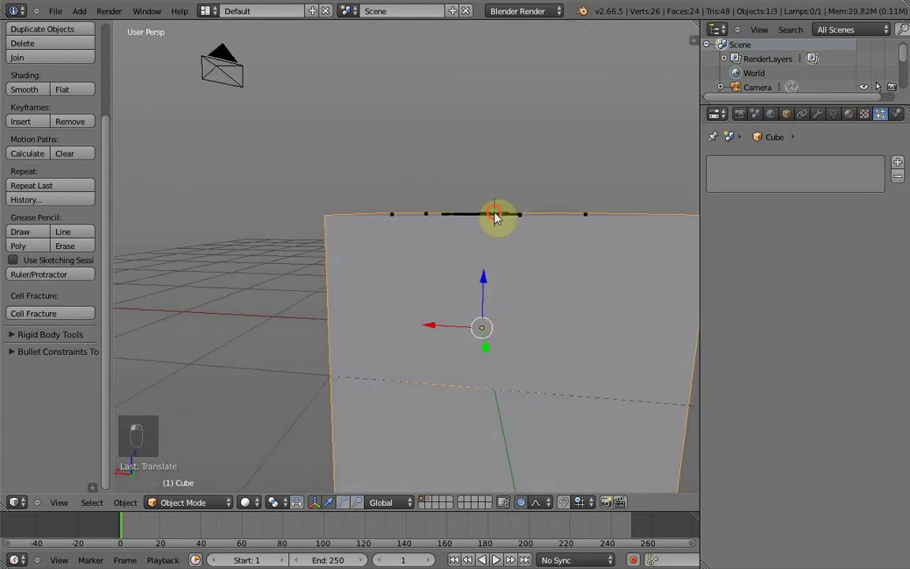
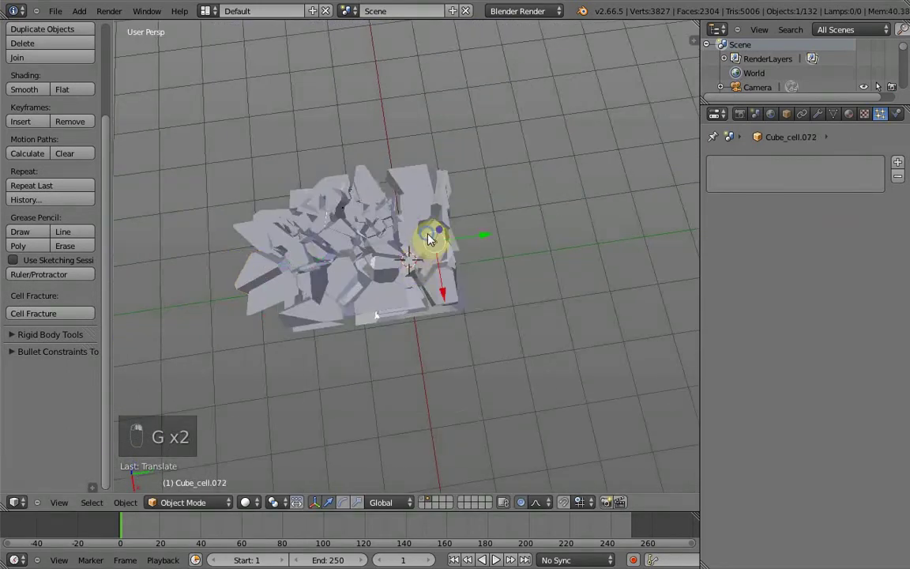
Select all the fractured pieces and delete them, leaving an empty grid.
key(g)
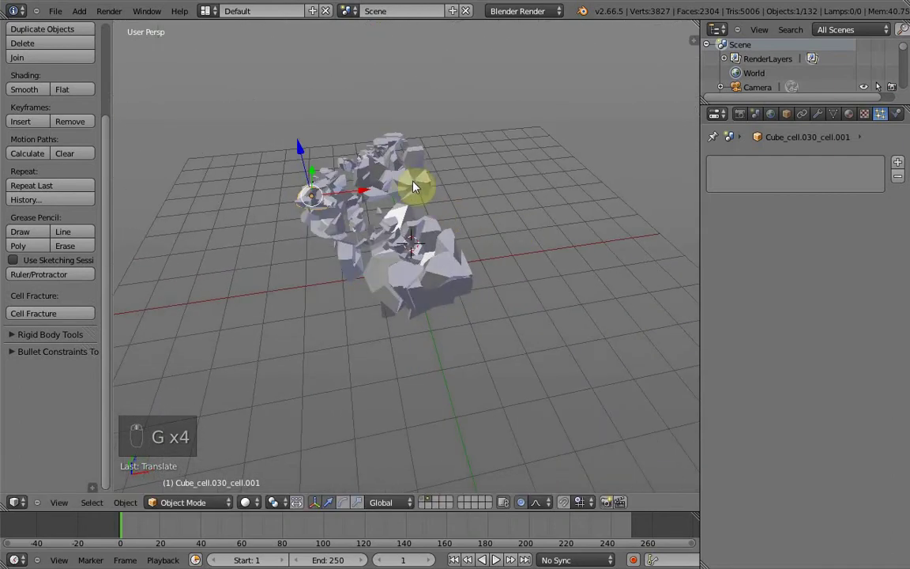
key(g)
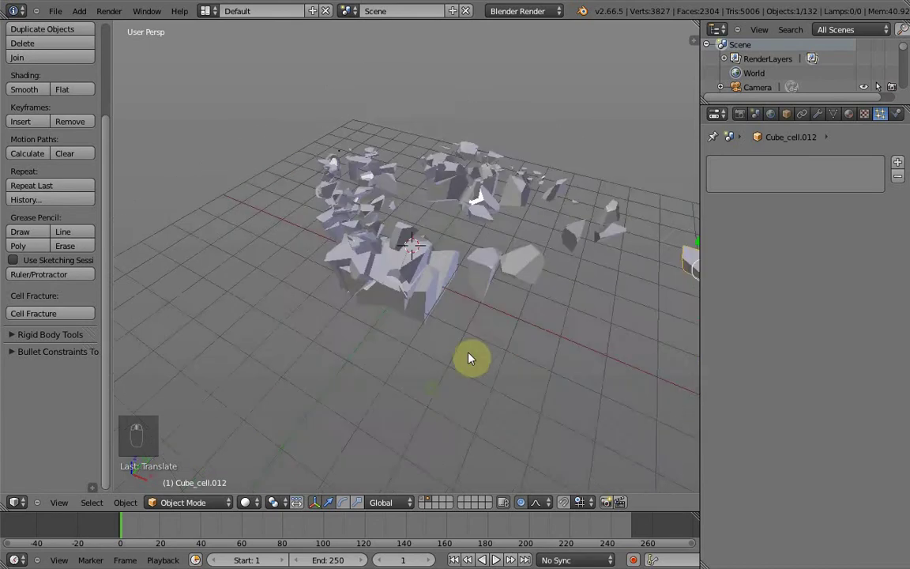
key(a)
key(a)
key(Delete)
key(Return)
key(Delete)
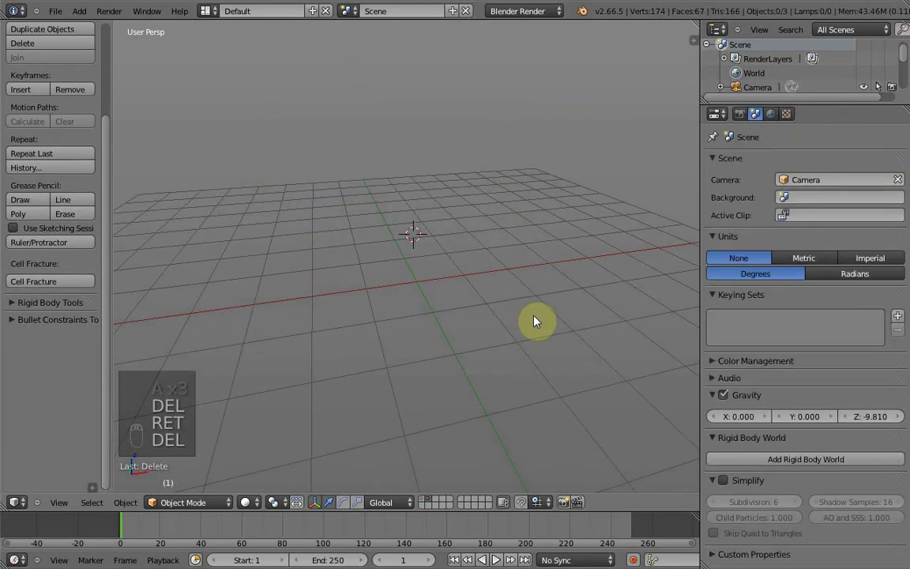
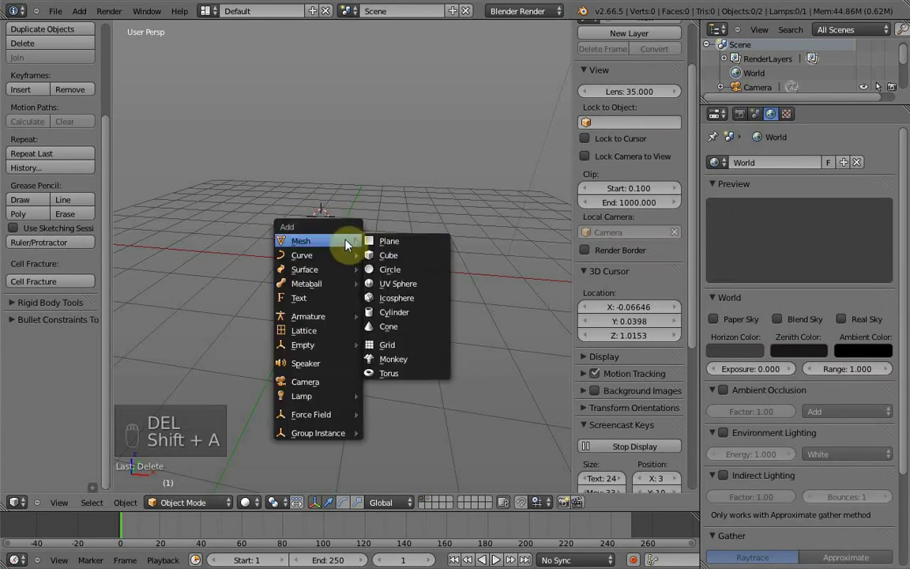
Scale the added Suzanne monkey head up to about 1.72.
key(s)
drag(318, 280, 43, 317)
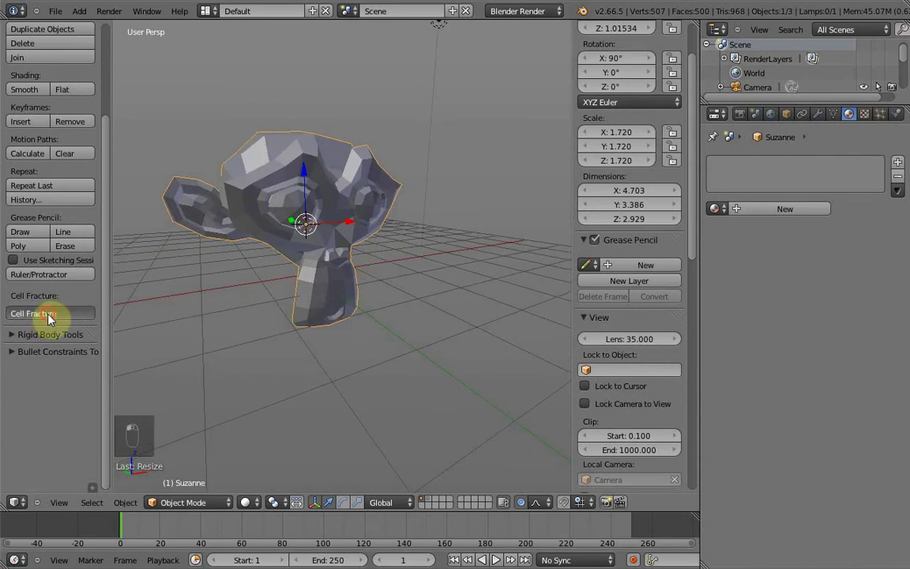
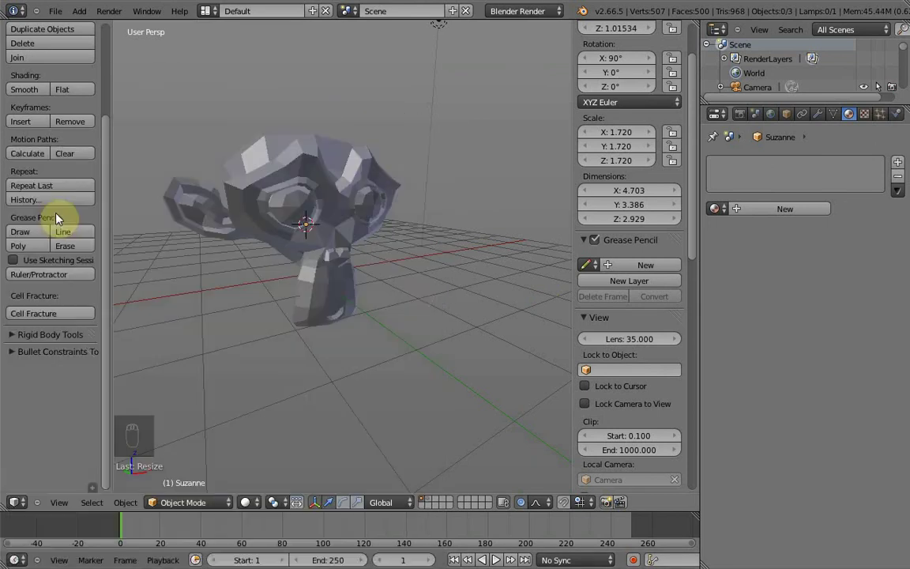
Undo the fracture to restore Suzanne, then enter Edit Mode with nothing selected.
key(2)
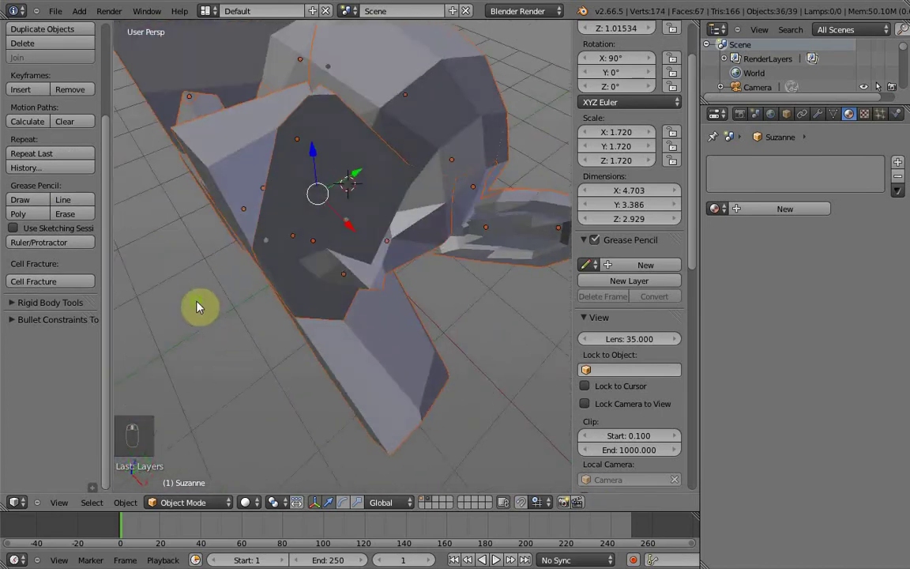
drag(394, 291, 401, 251)
key(1)
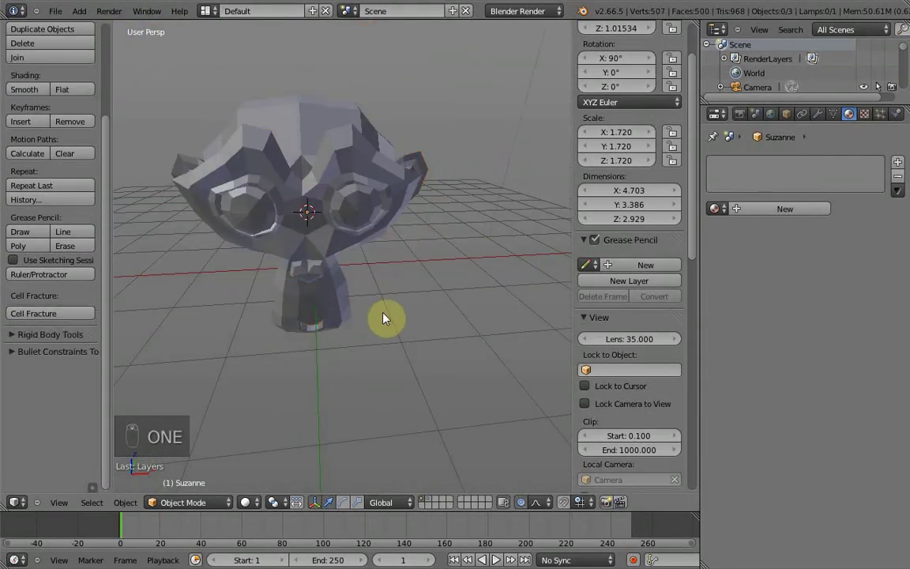
key(Tab)
key(a)
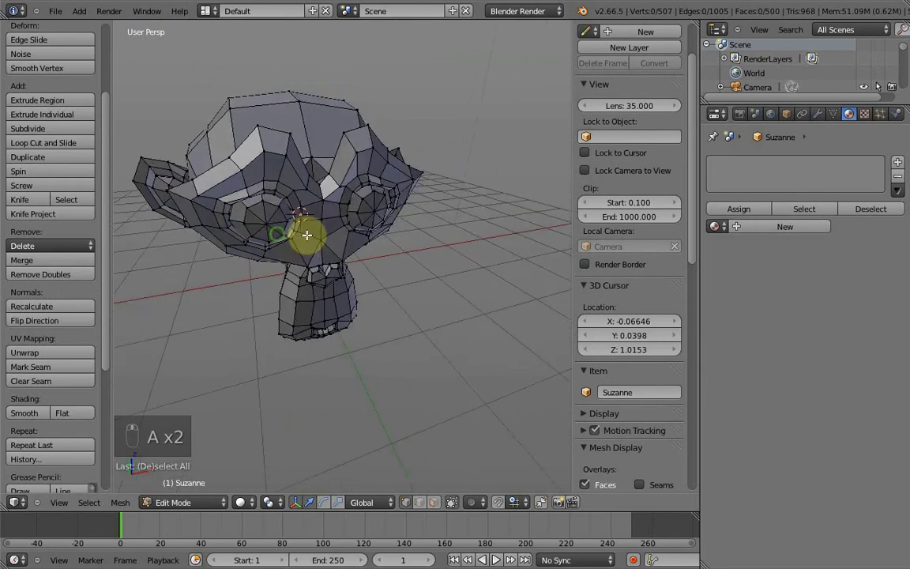
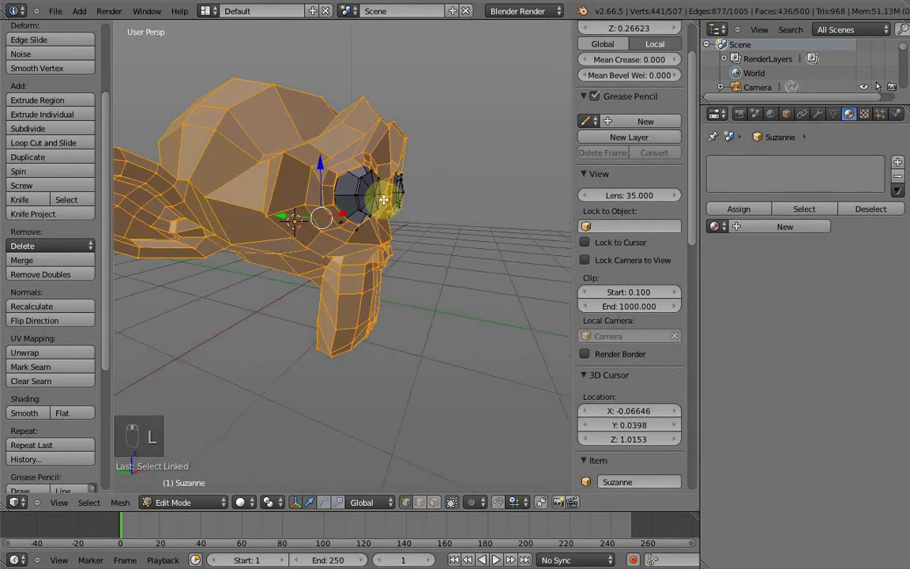
Select the connected head mesh and invert the selection to get both eye meshes (66 vertices).
key(g)
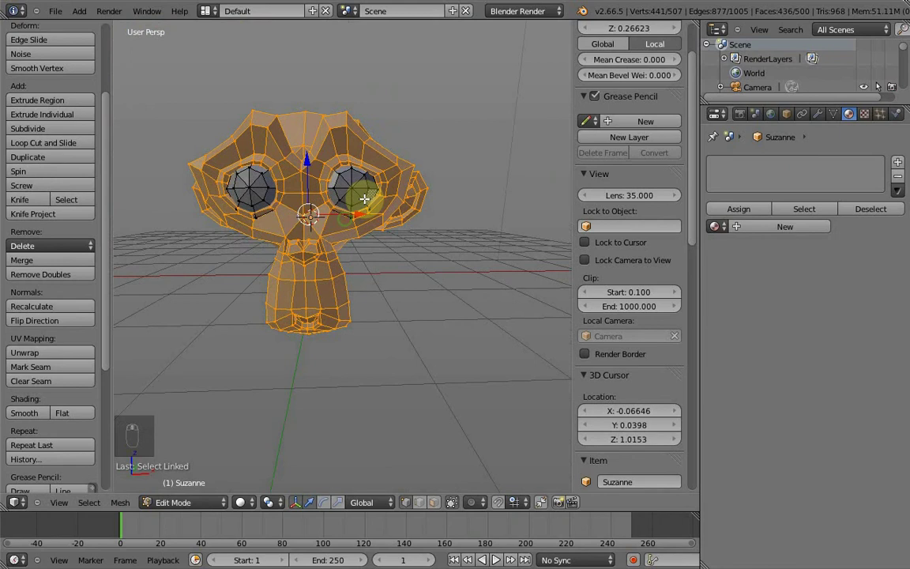
key(a)
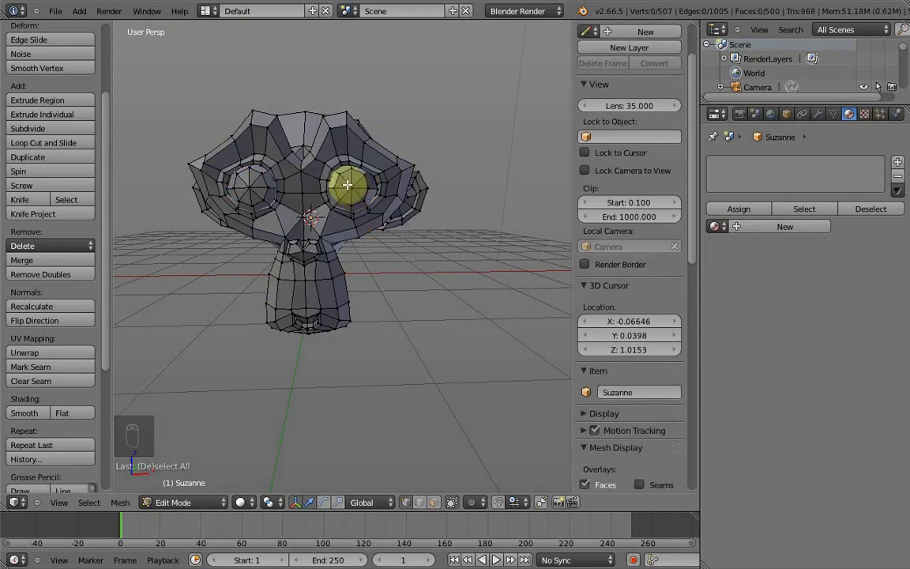
key(l)
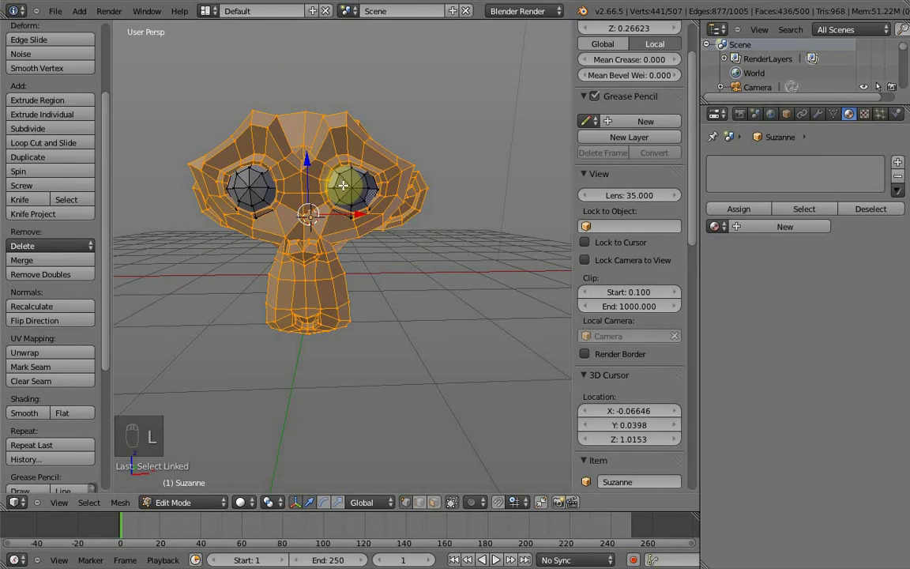
key(a)
key(l)
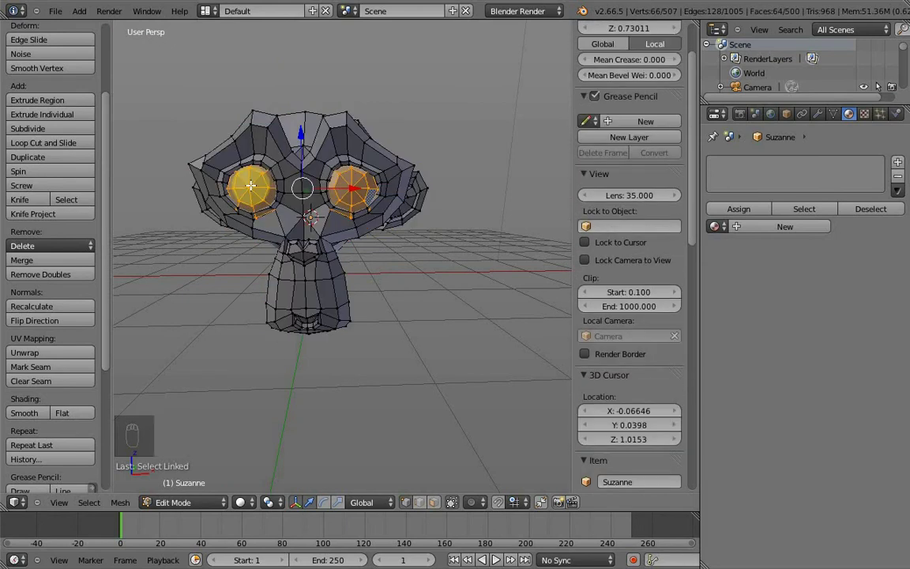
Delete the eye vertices, leaving an open-eyed 441-vertex head, and check the sockets.
key(Delete)
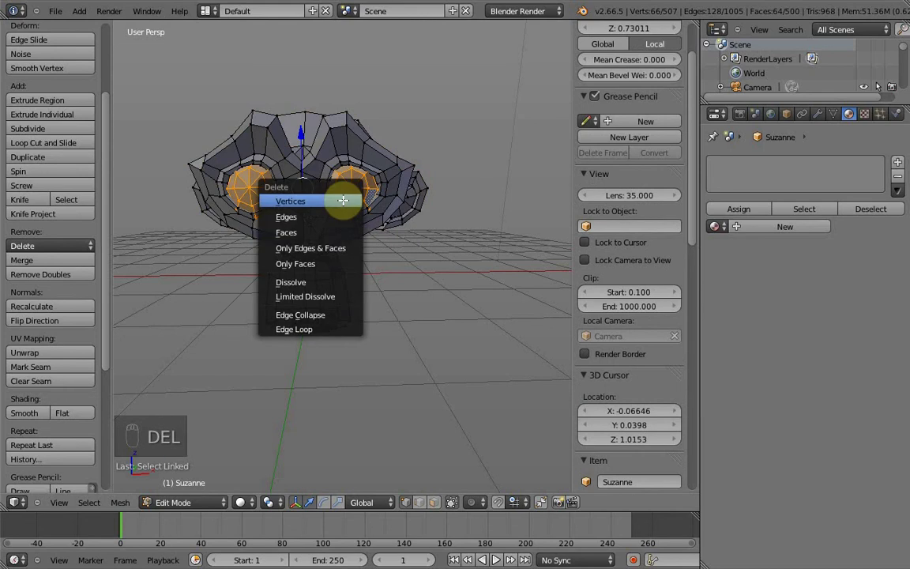
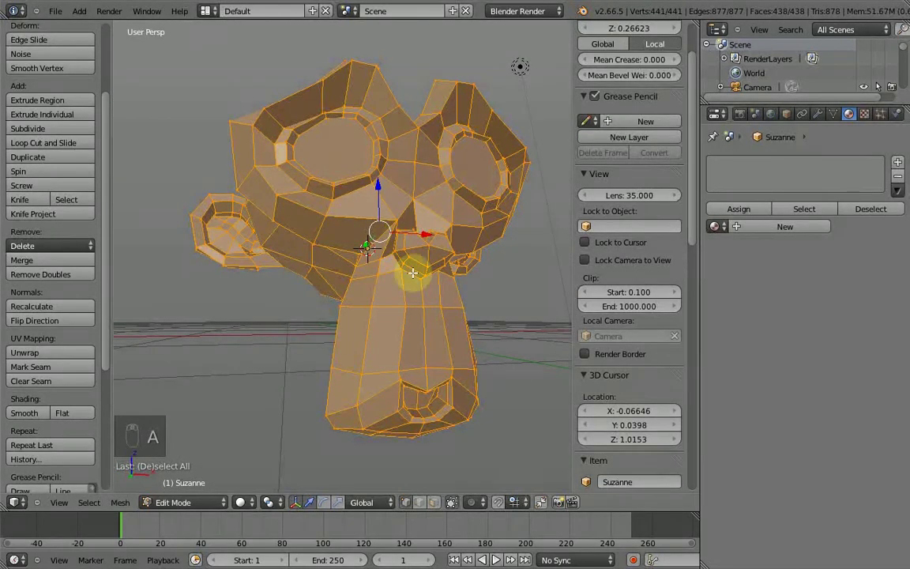
key(ctrl+n)
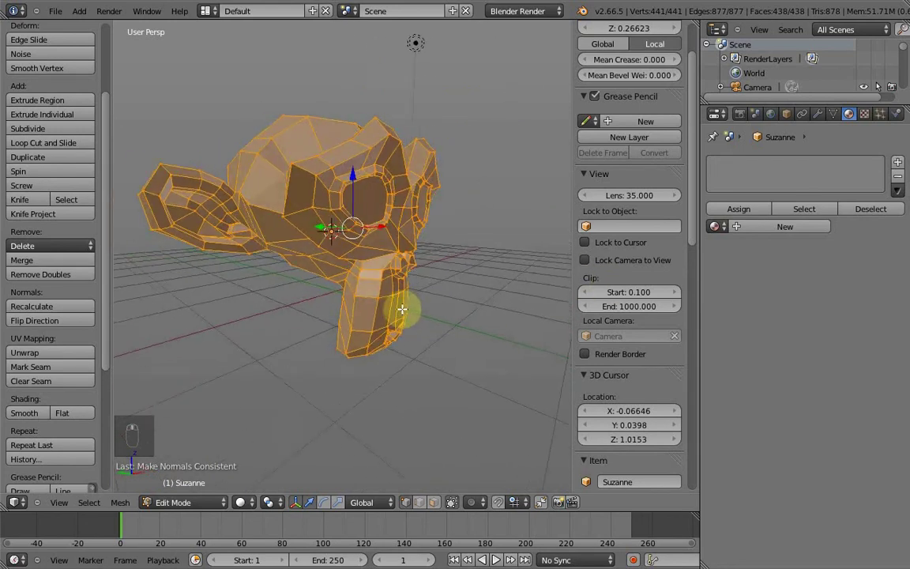
Back in Object Mode, apply Suzanne's rotation and scale so they read 0° and 1.0.
key(Tab)
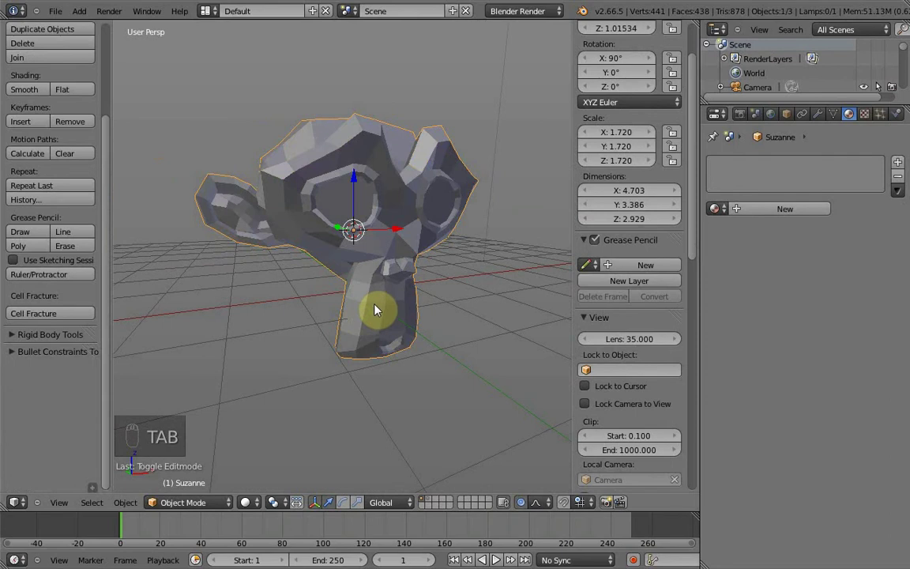
key(ctrl+a)
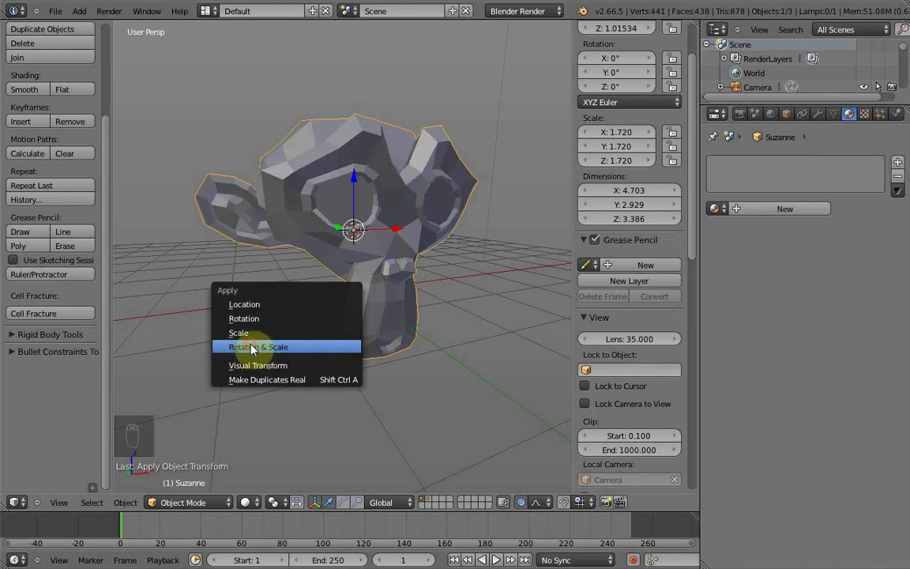
drag(419, 253, 45, 324)
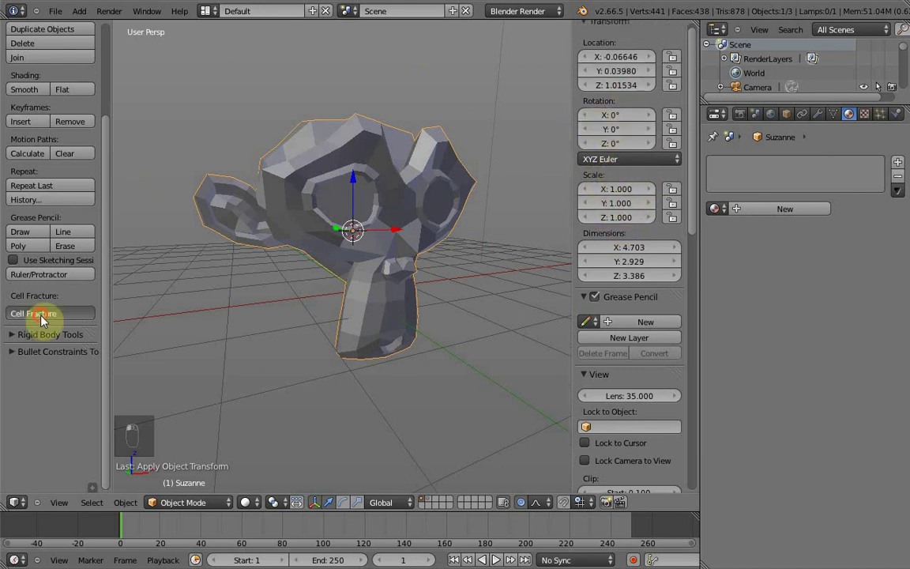